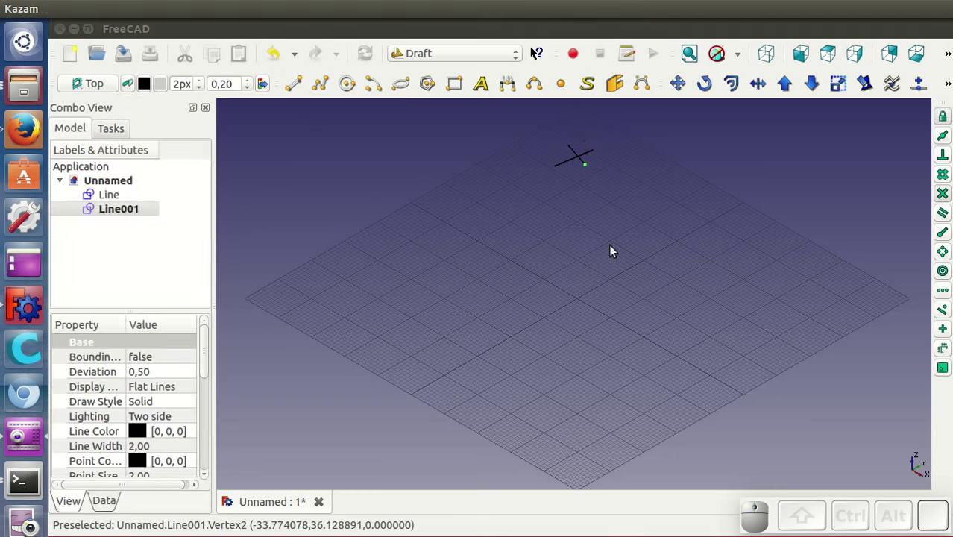
# Step: Draw two small cross marks on the grid using short Draft lines
pyautogui.click(298, 89)
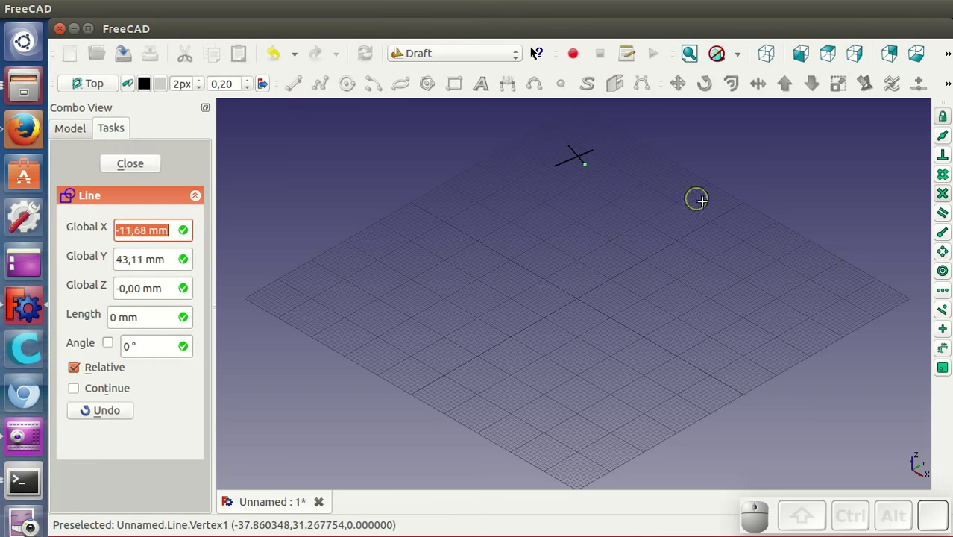
pyautogui.click(727, 217)
pyautogui.click(737, 247)
pyautogui.click(309, 96)
pyautogui.click(729, 237)
pyautogui.click(750, 228)
pyautogui.click(943, 200)
pyautogui.click(945, 196)
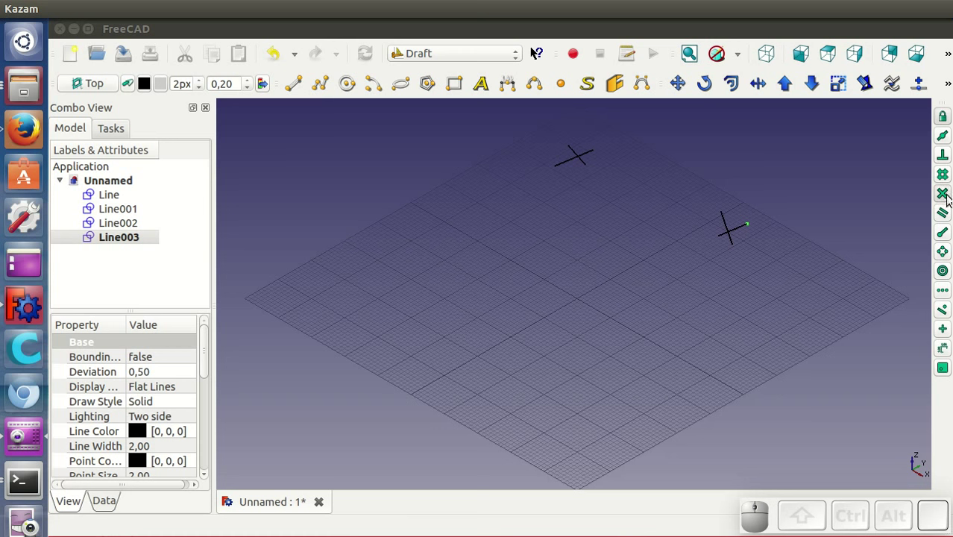
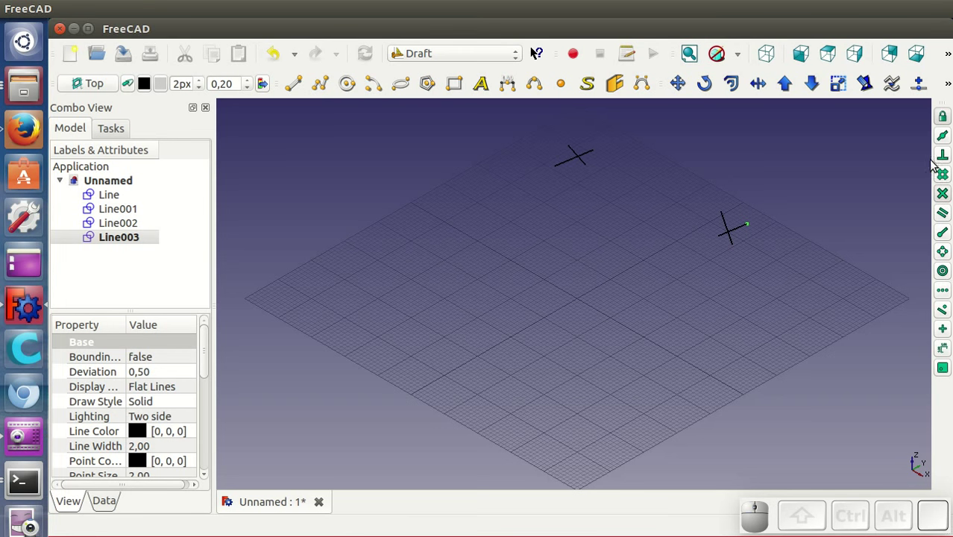
# Step: Join the two cross marks with a straight Draft line
pyautogui.click(294, 83)
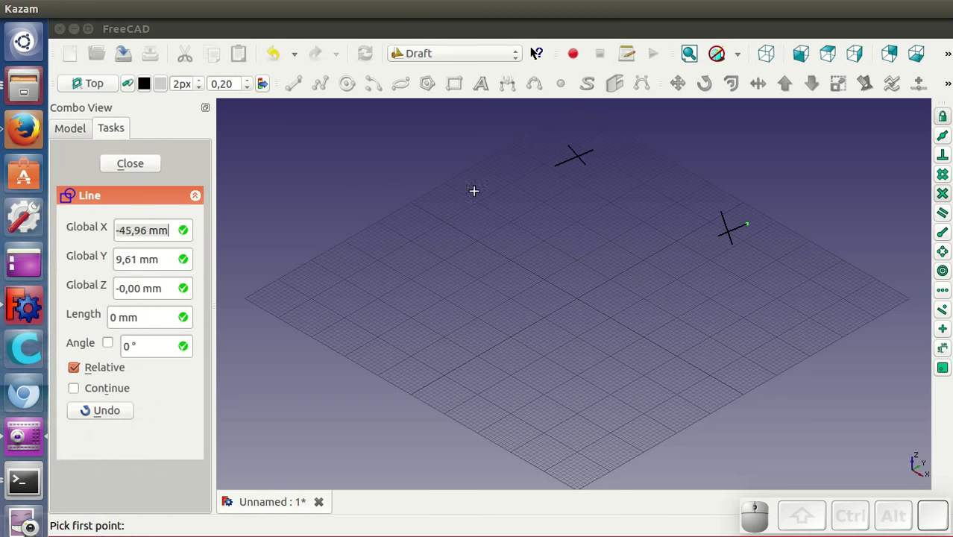
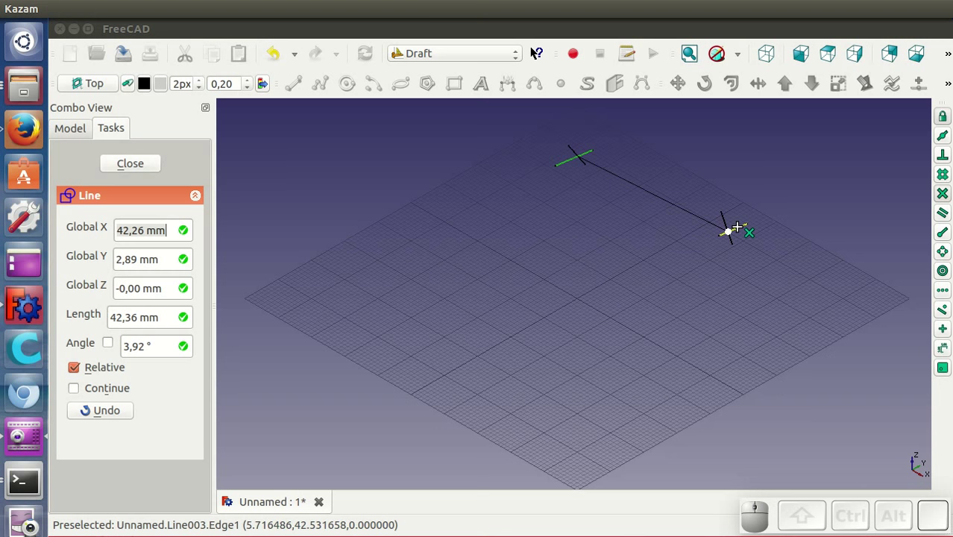
pyautogui.click(744, 231)
pyautogui.click(682, 251)
pyautogui.click(593, 180)
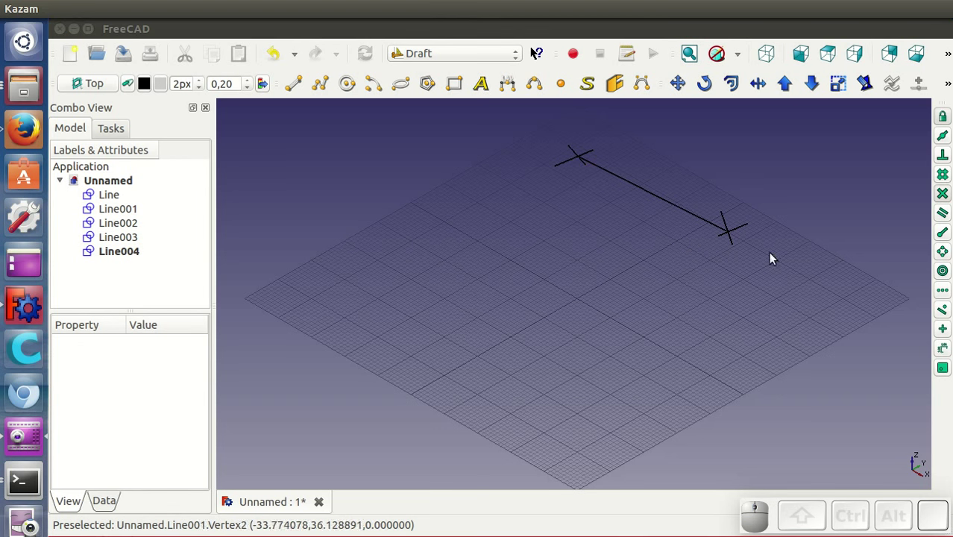
# Step: Switch to Top view and zoom in on the grid around the origin
pyautogui.click(824, 59)
pyautogui.scroll(-3)
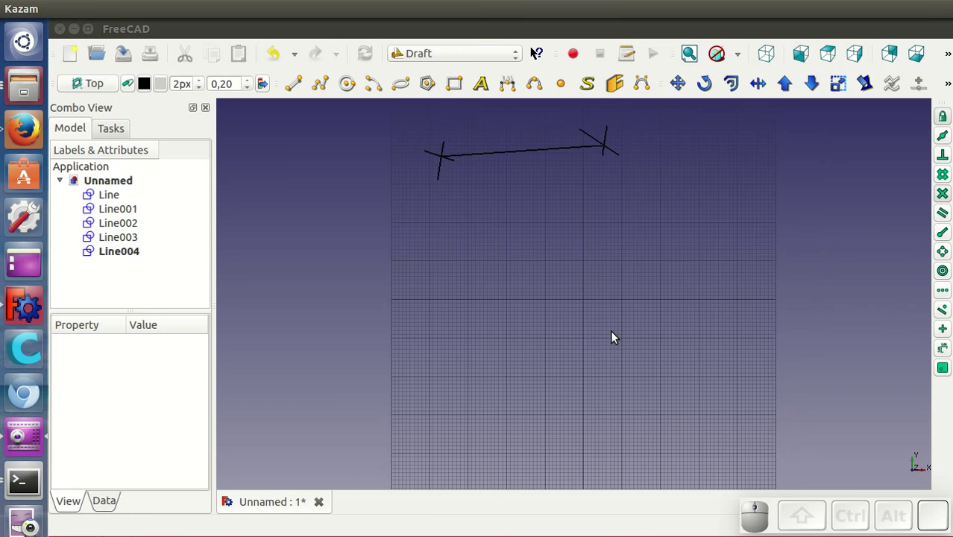
pyautogui.scroll(3)
pyautogui.scroll(3)
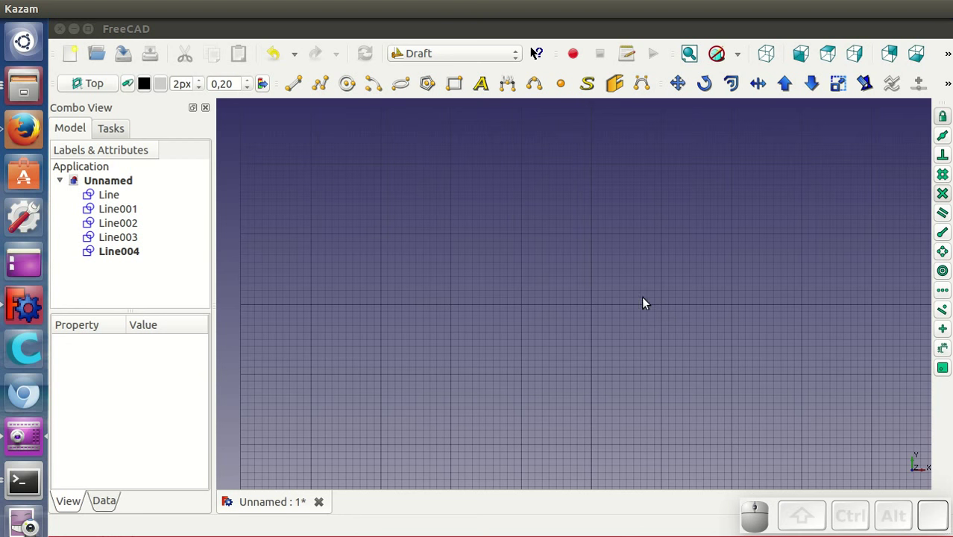
# Step: Draw a 20 mm horizontal base line from the origin at 0°
pyautogui.click(298, 90)
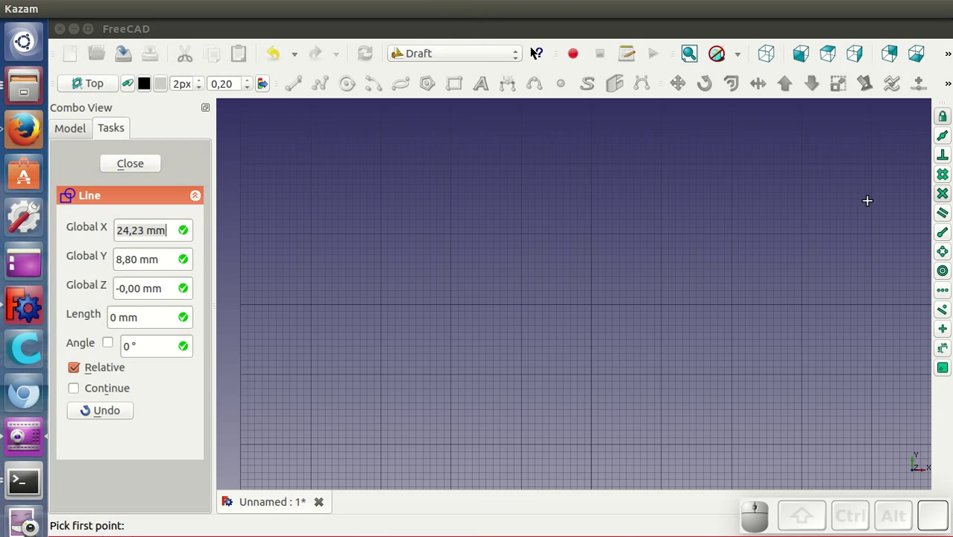
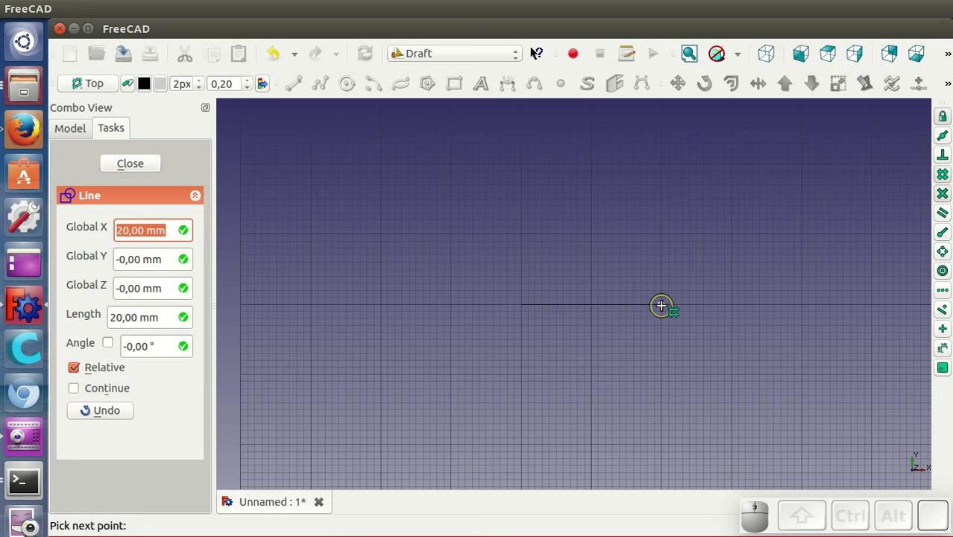
pyautogui.click(667, 310)
pyautogui.click(664, 335)
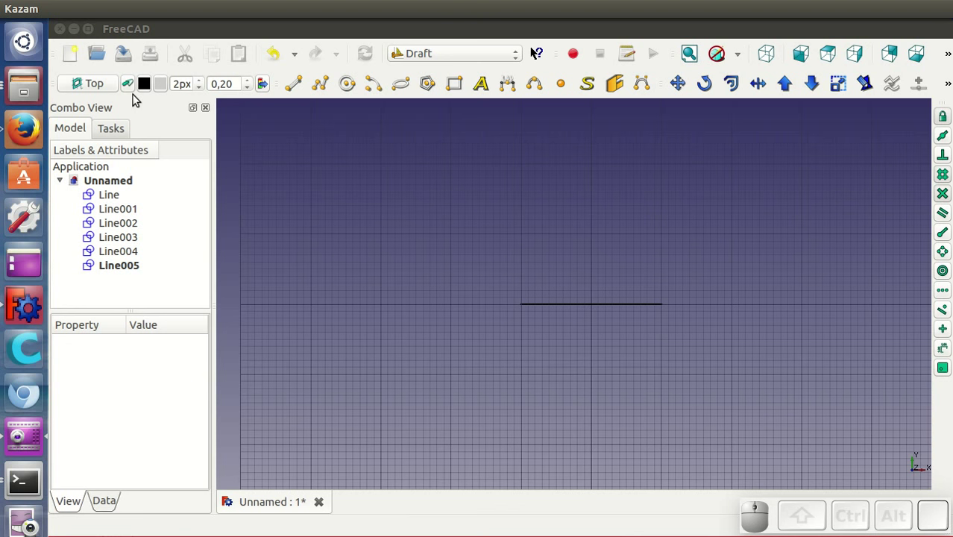
pyautogui.click(131, 90)
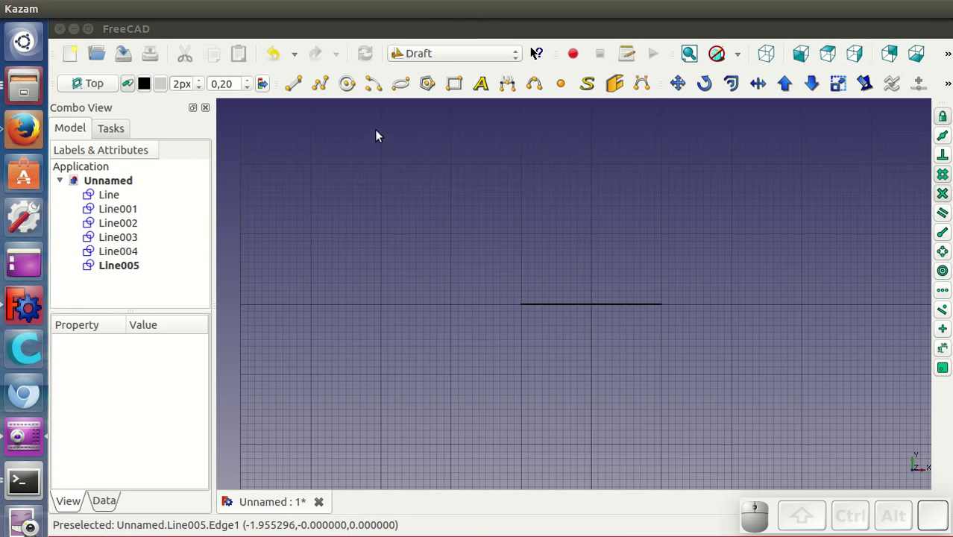
# Step: Add two 20 mm radius construction arcs centred on the base line's ends, crossing above it
pyautogui.click(376, 93)
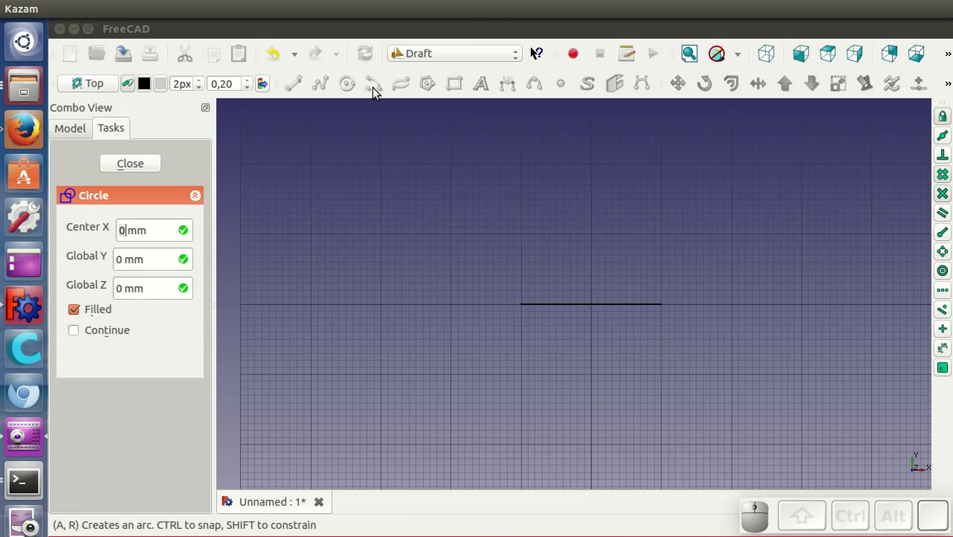
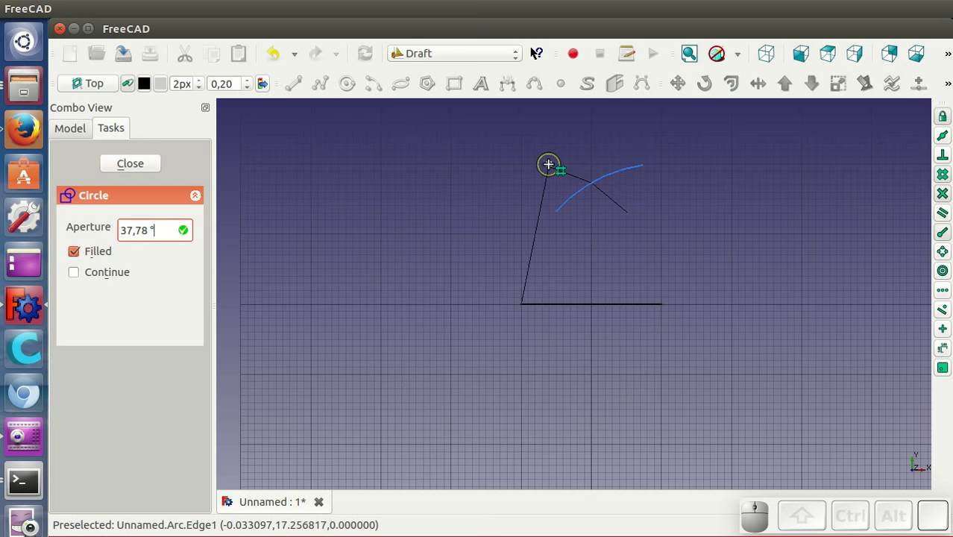
pyautogui.click(555, 168)
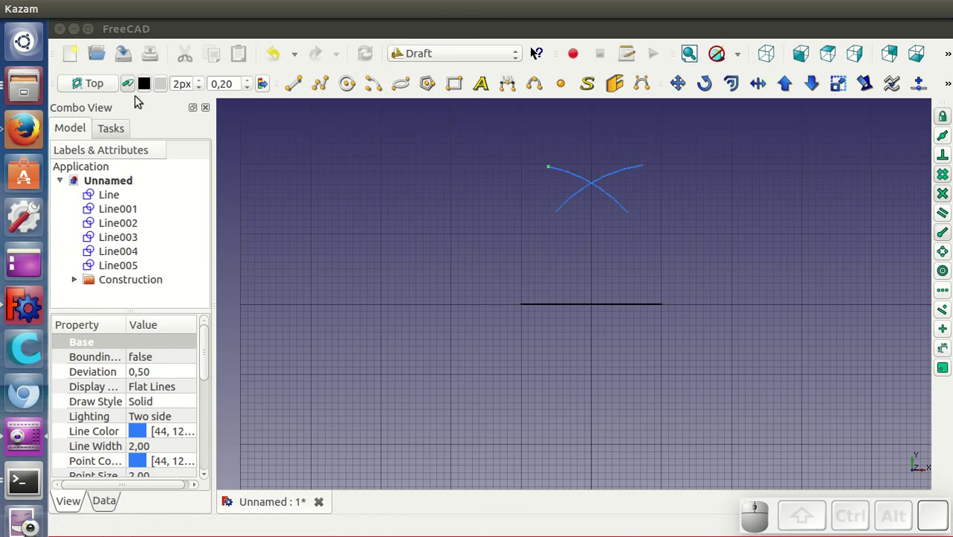
# Step: Close the equilateral triangle with two sides meeting at the arcs' crossing point
pyautogui.click(130, 88)
pyautogui.click(296, 95)
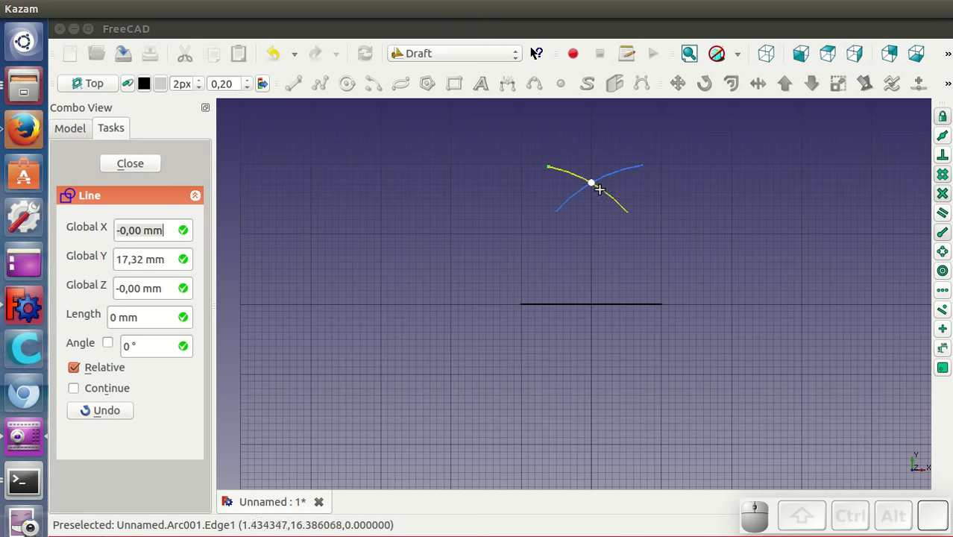
pyautogui.click(601, 187)
pyautogui.click(540, 308)
pyautogui.click(296, 82)
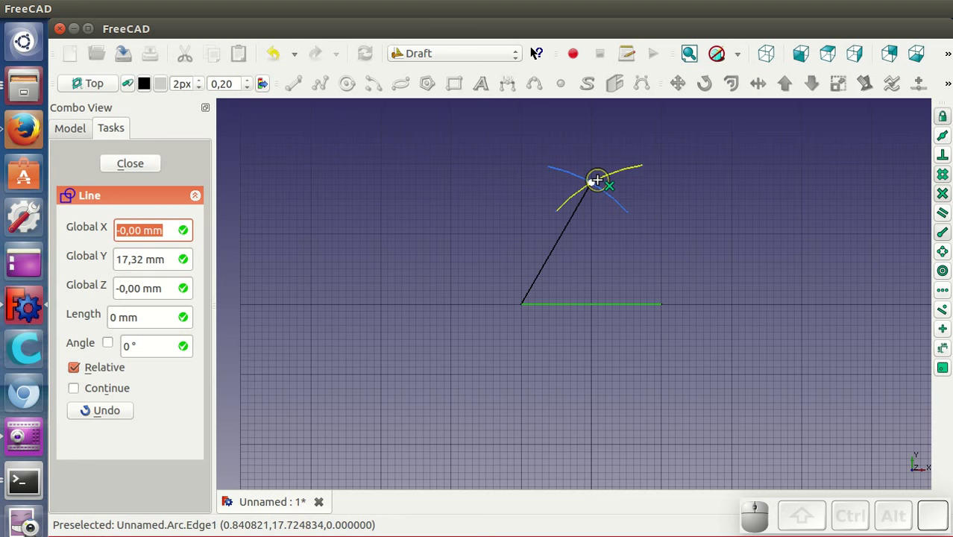
pyautogui.click(601, 185)
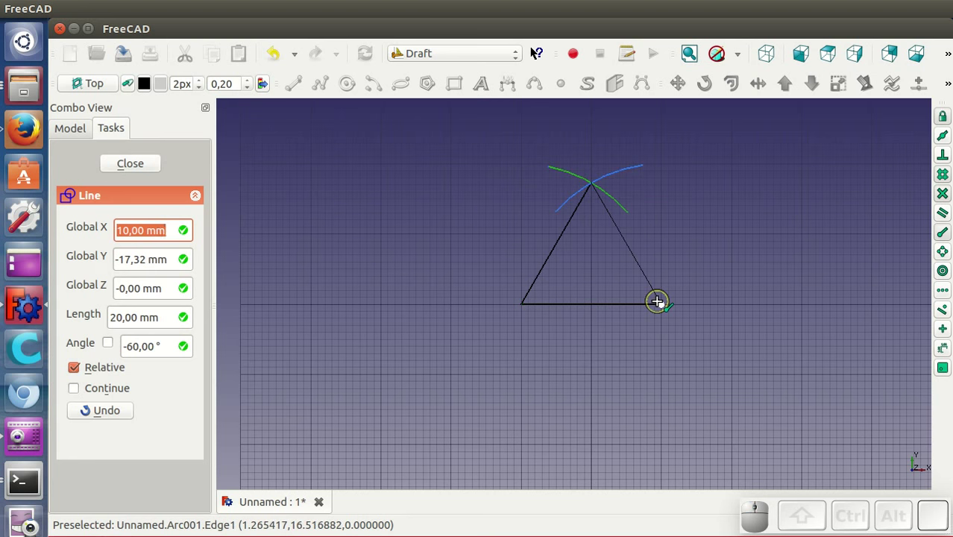
pyautogui.click(661, 305)
# Step: Add construction guide lines from triangle vertices to opposite side midpoints
pyautogui.moveTo(614, 414); pyautogui.dragTo(484, 382)
pyautogui.scroll(3)
pyautogui.click(592, 331)
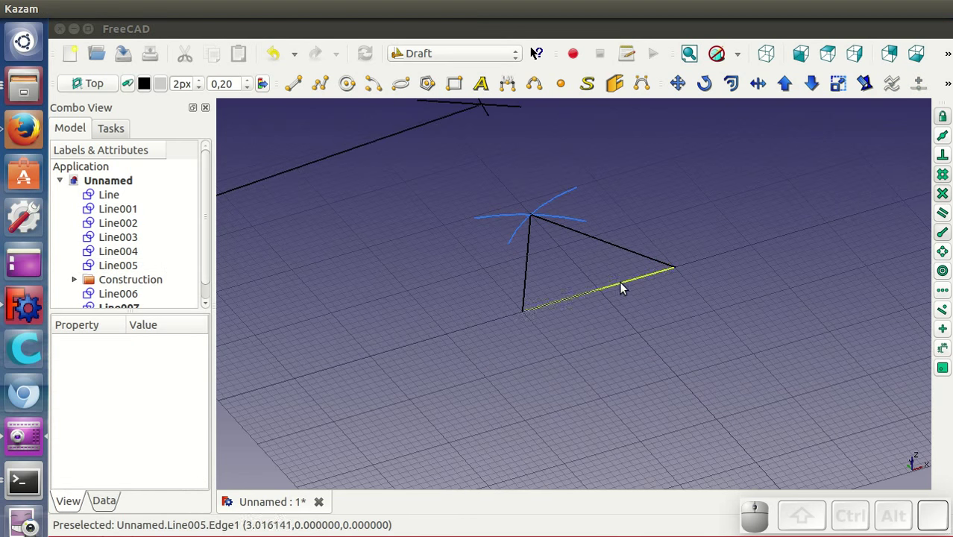
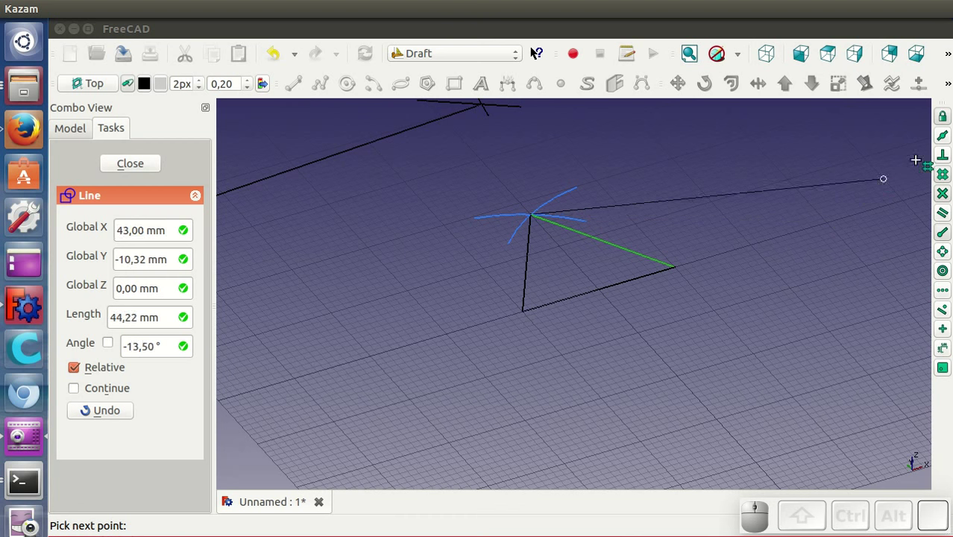
pyautogui.click(945, 135)
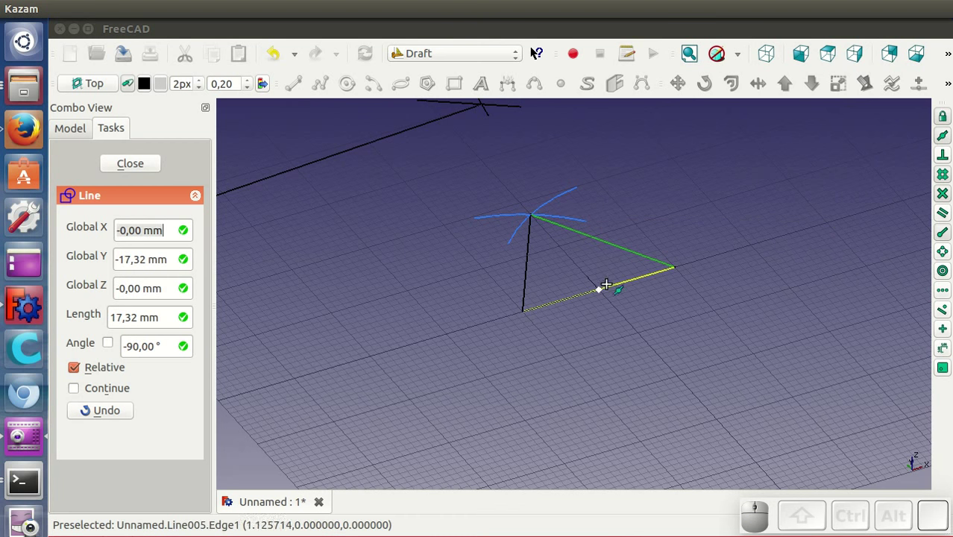
pyautogui.click(610, 293)
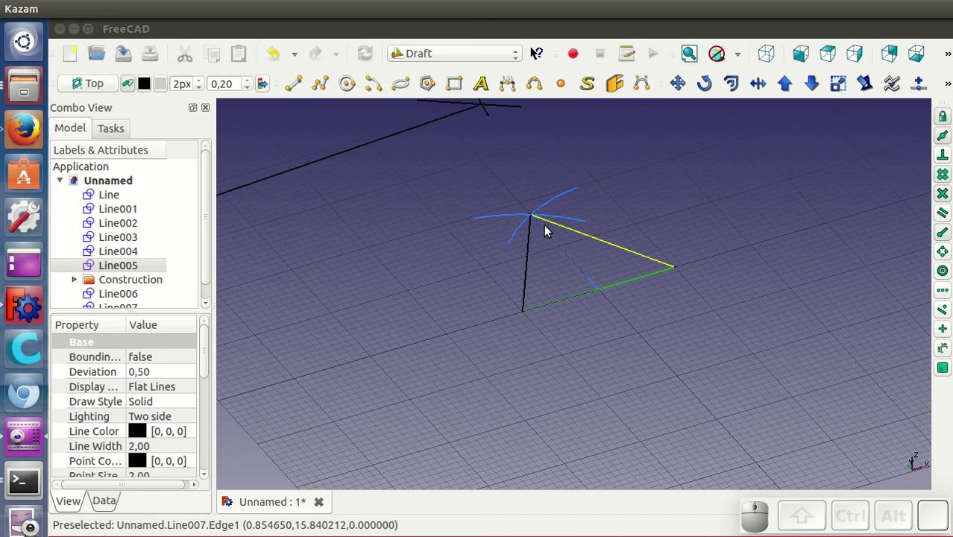
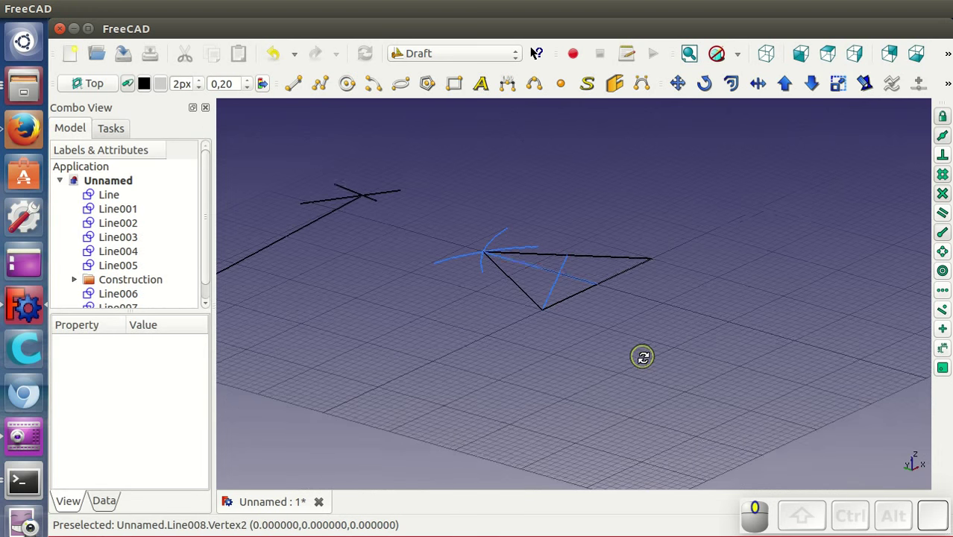
pyautogui.scroll(3)
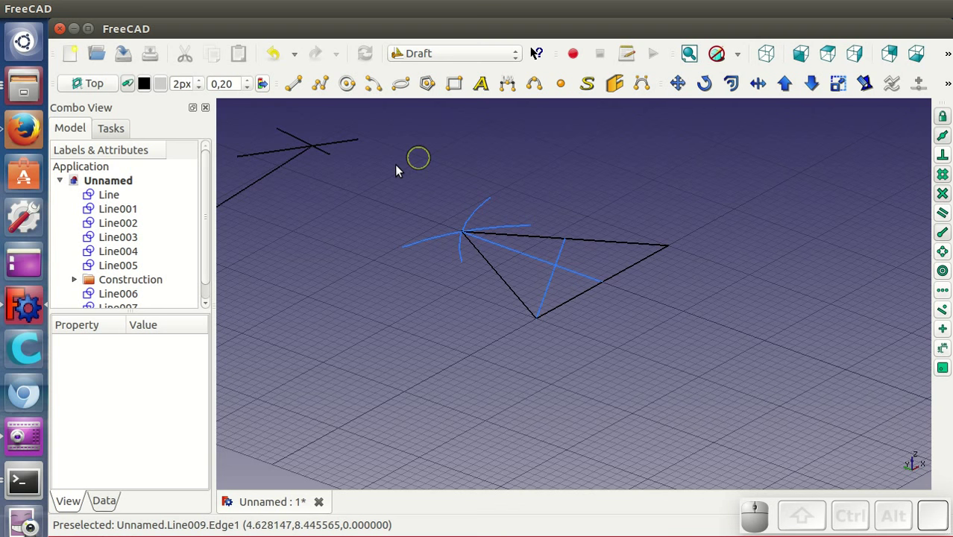
# Step: Start a Z-constrained vertical line from the guide-line crossing inside the triangle
pyautogui.click(300, 88)
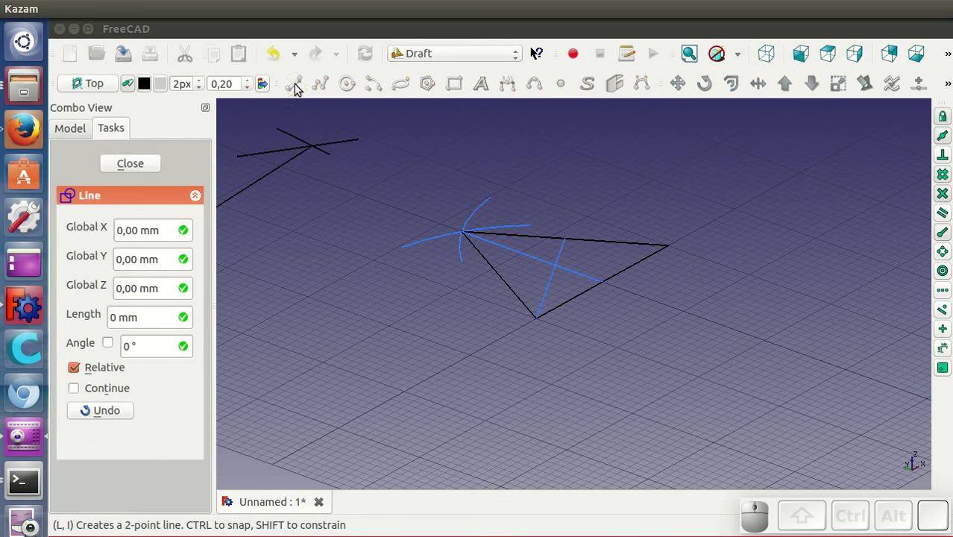
pyautogui.click(564, 263)
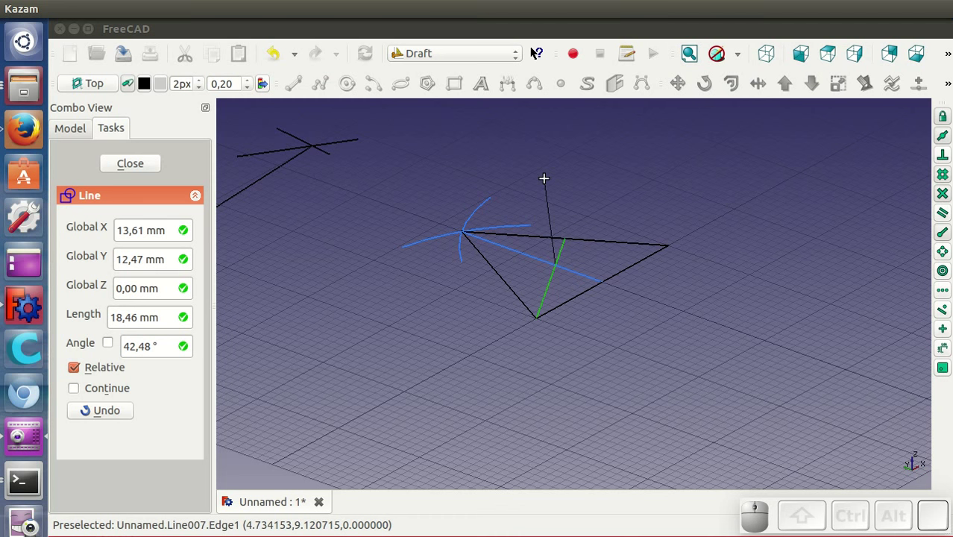
pyautogui.press('z')
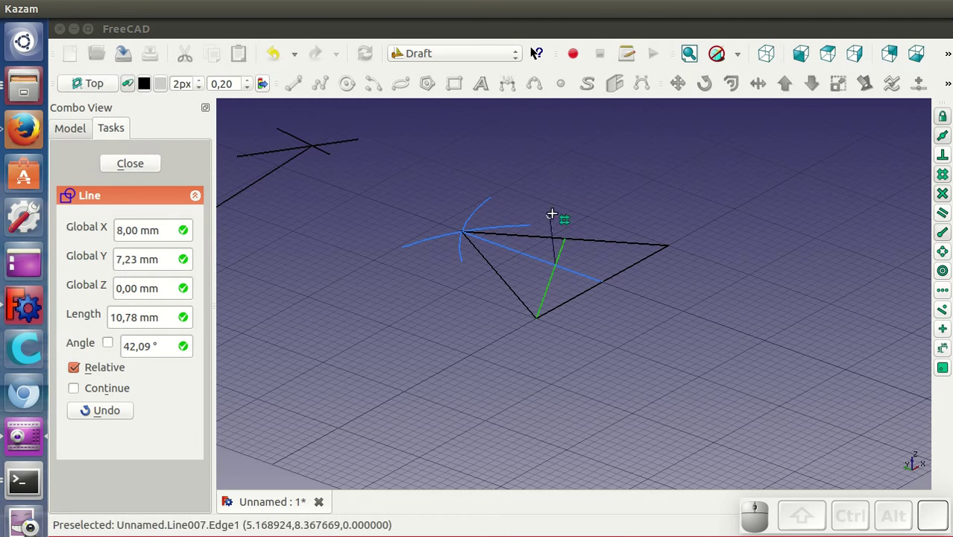
pyautogui.press('z')
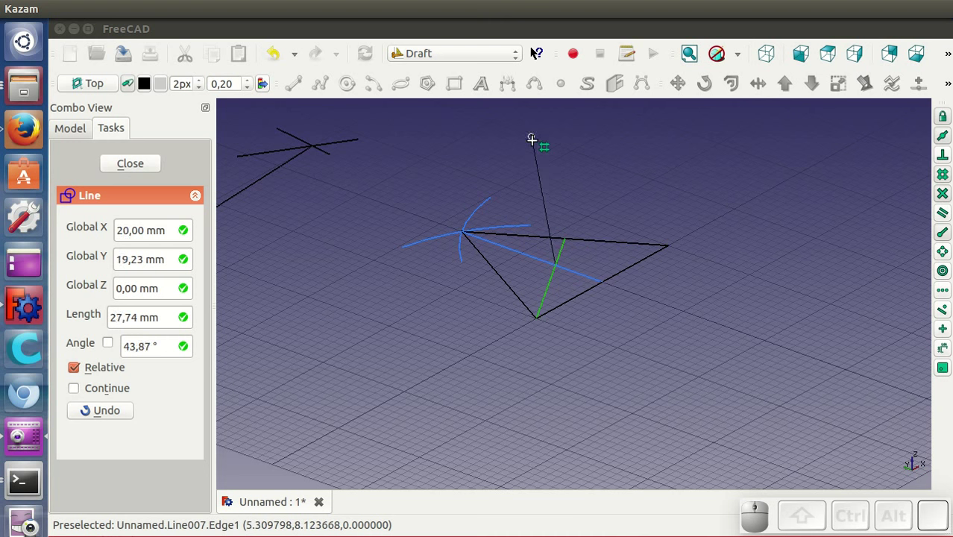
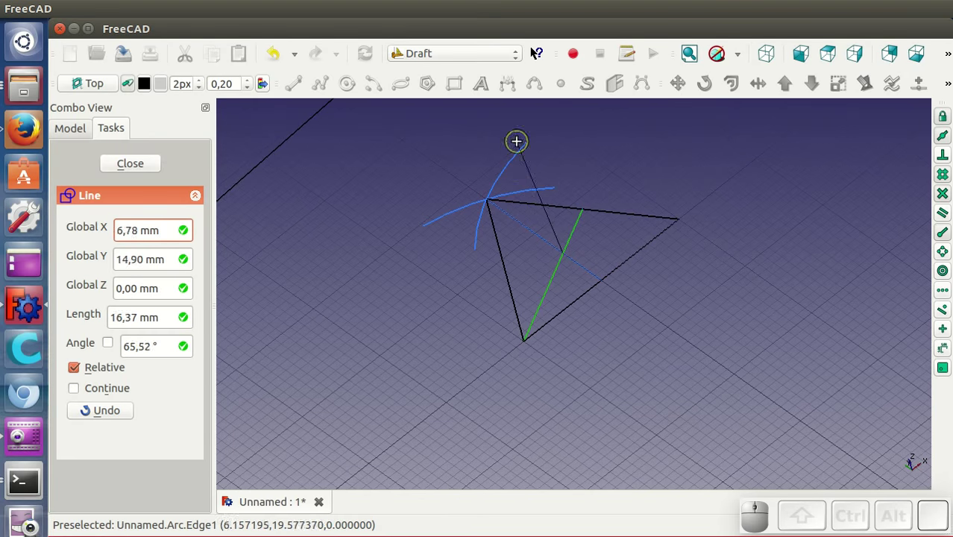
pyautogui.press('z')
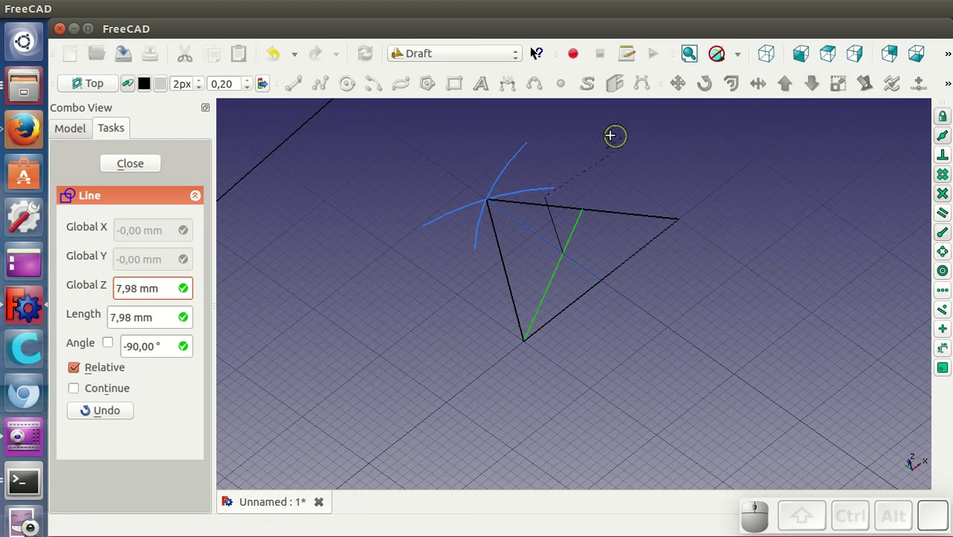
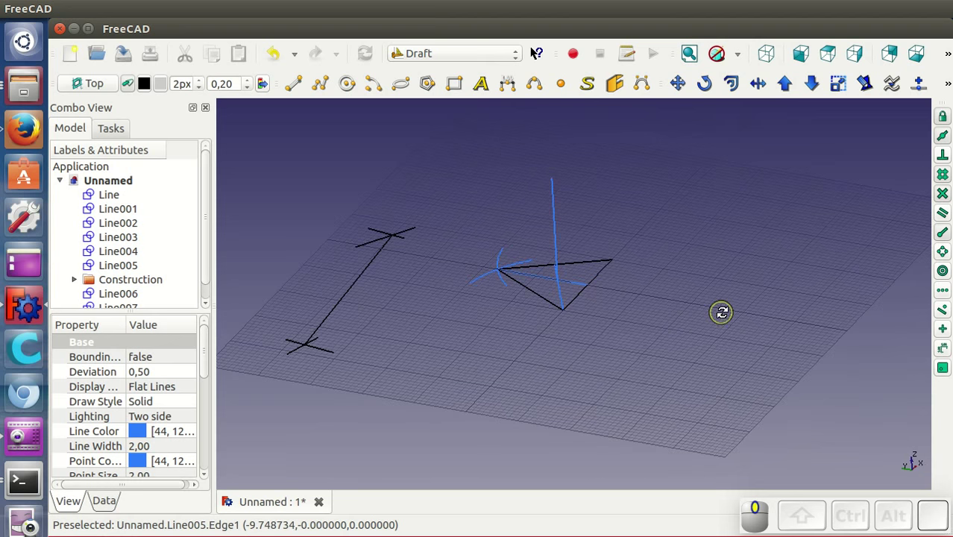
# Step: Select the median line (Line008) inside the triangle for moving outward to the edge
pyautogui.scroll(3)
pyautogui.scroll(-3)
pyautogui.scroll(3)
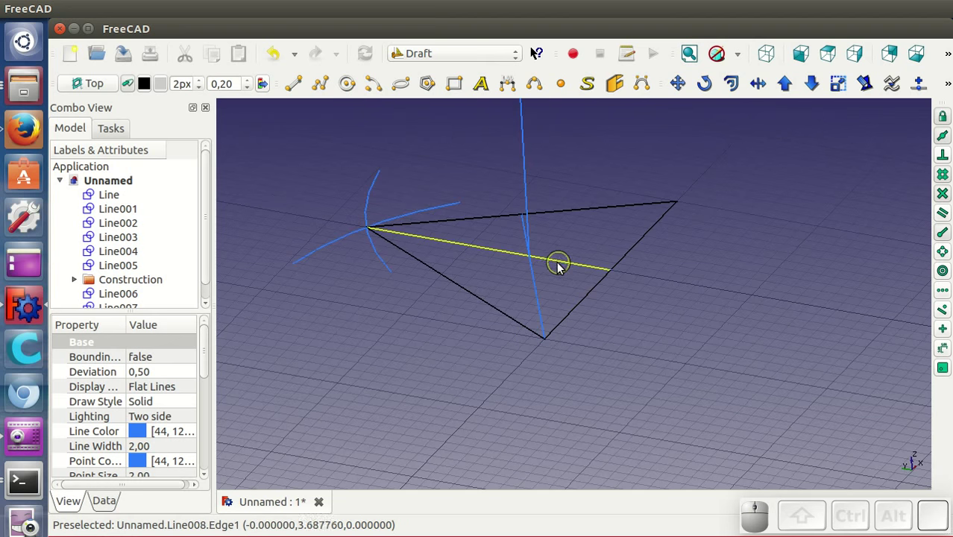
pyautogui.click(558, 266)
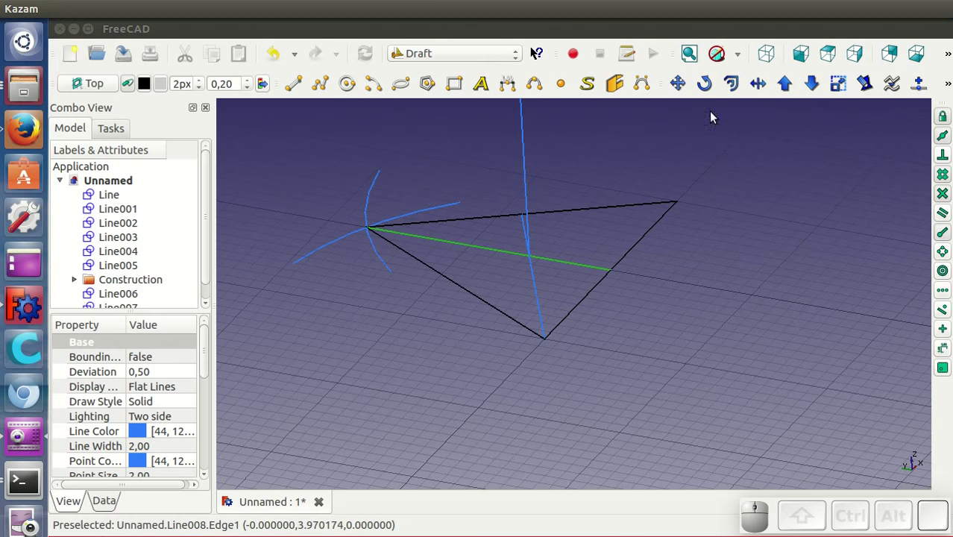
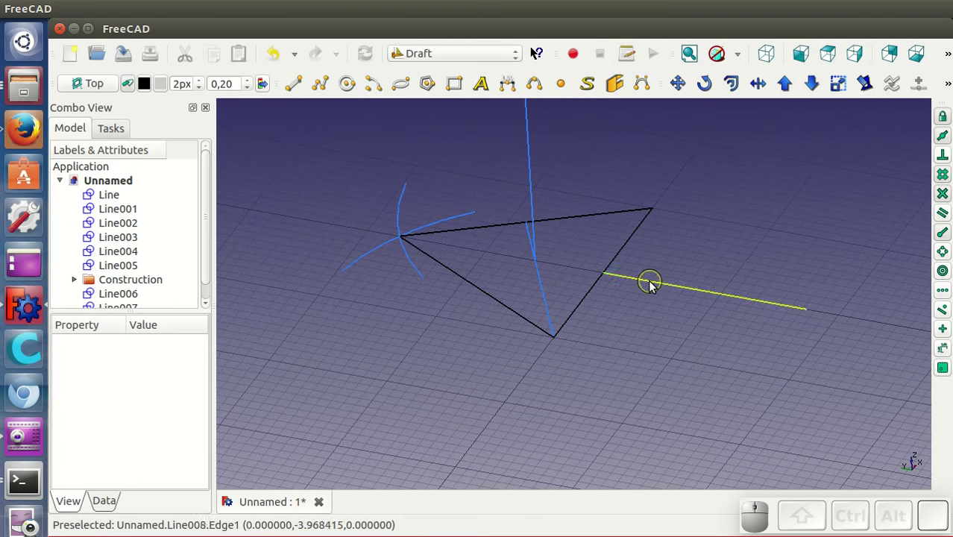
# Step: Draw a filled DWire face joining the vertical line's top, the centre and the side's midpoint
pyautogui.click(320, 94)
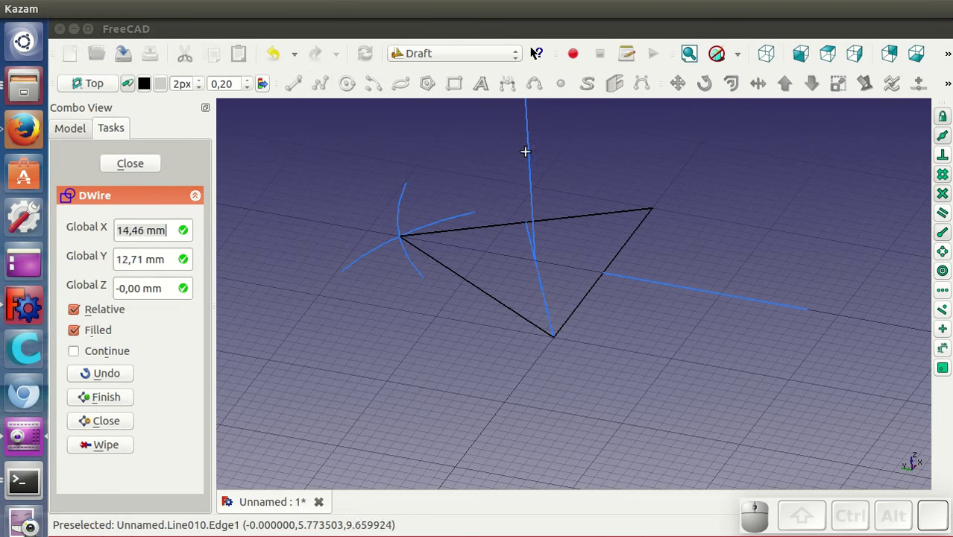
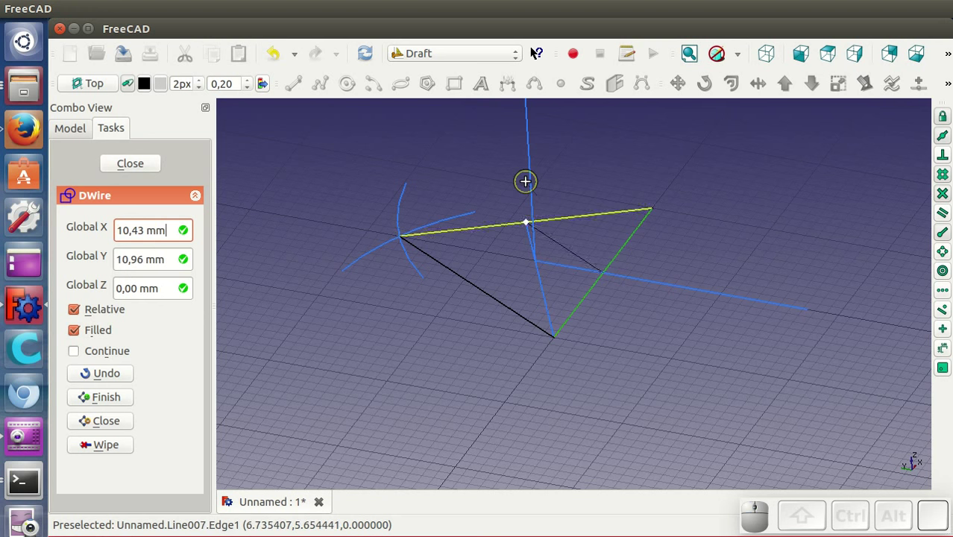
pyautogui.click(533, 186)
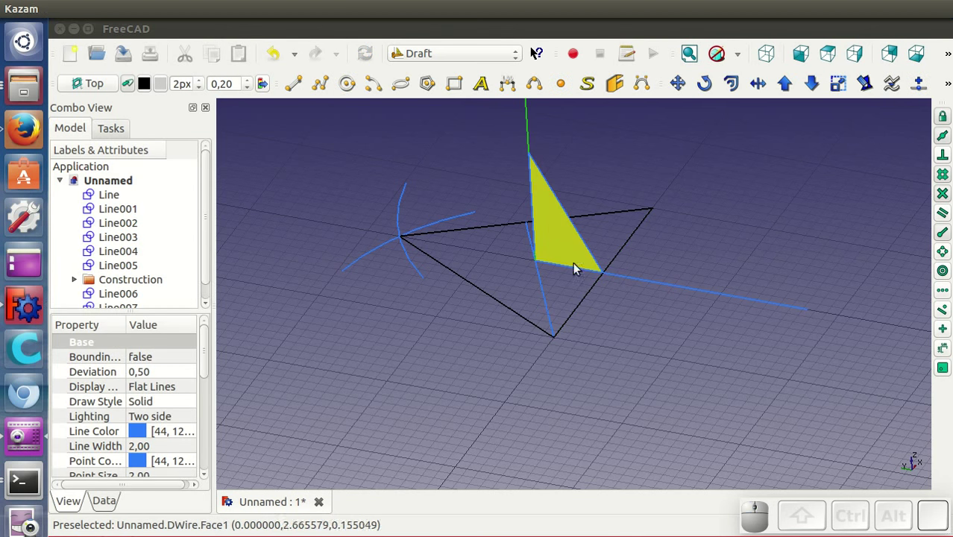
pyautogui.moveTo(624, 349); pyautogui.dragTo(590, 317)
pyautogui.click(570, 258)
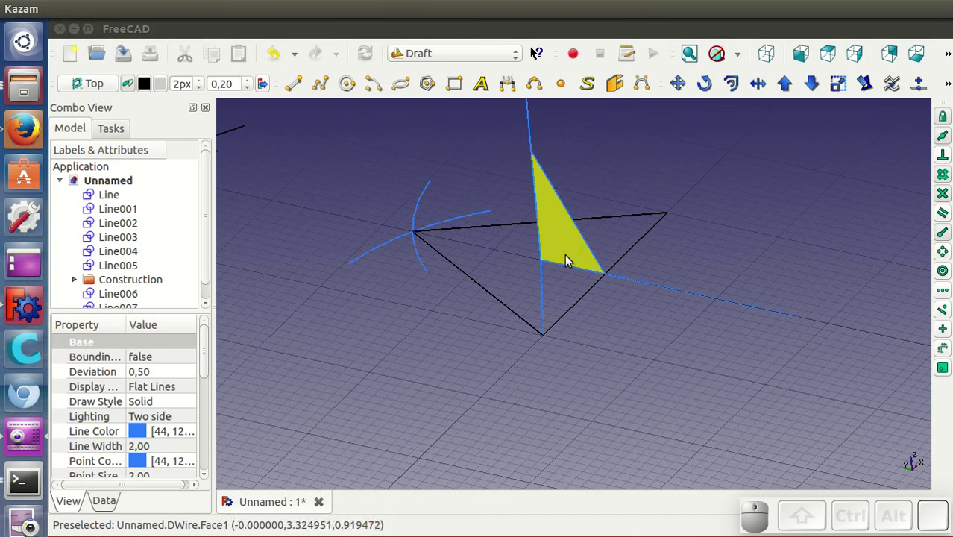
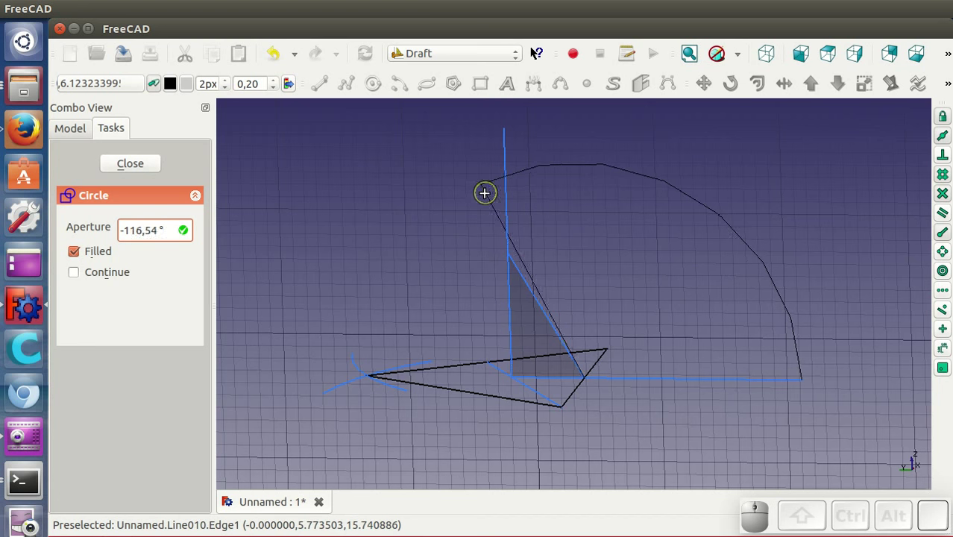
# Step: Finish a ~17.32 mm radius quarter arc from the outward line's end up to the vertical line
pyautogui.click(469, 210)
pyautogui.scroll(-3)
pyautogui.middleClick(684, 344)
pyautogui.click(117, 87)
pyautogui.click(99, 250)
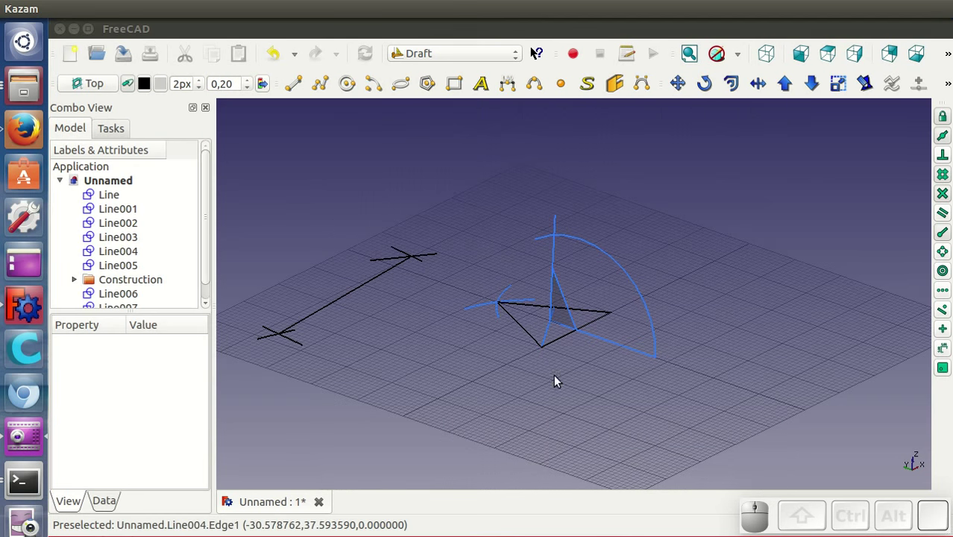
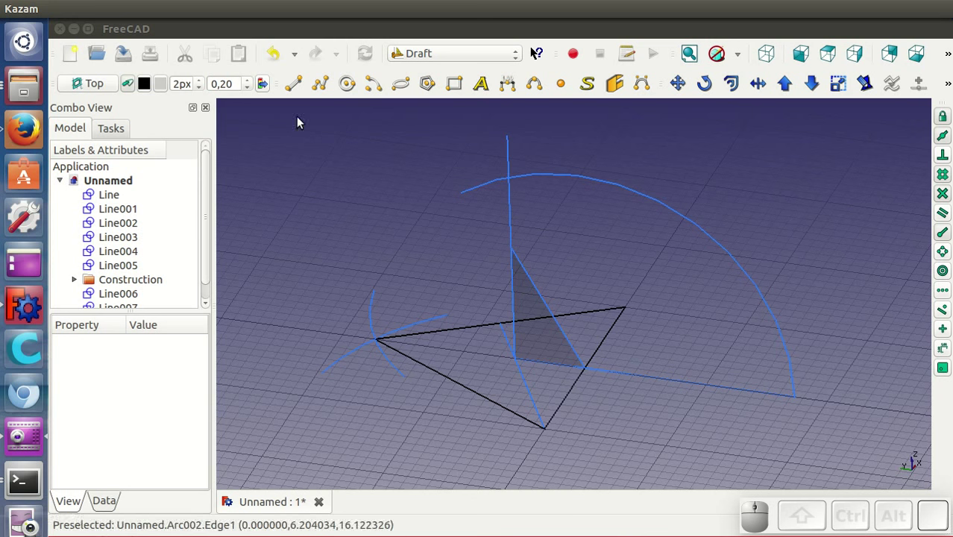
# Step: Draw an edge from a triangle corner to the apex where the arc meets the vertical line
pyautogui.click(128, 91)
pyautogui.click(297, 88)
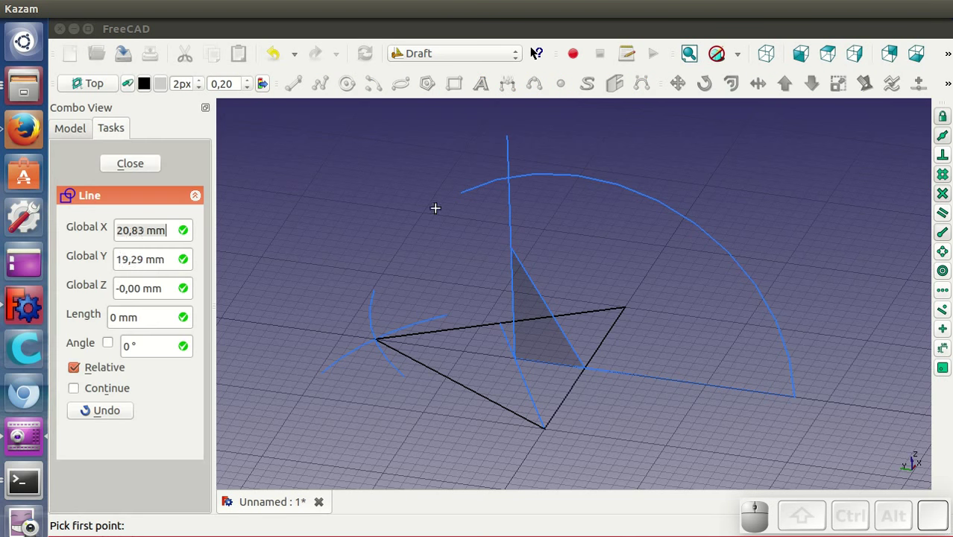
pyautogui.click(516, 172)
pyautogui.click(557, 423)
pyautogui.moveTo(678, 369); pyautogui.dragTo(610, 372)
pyautogui.scroll(-3)
pyautogui.scroll(-3)
# Step: Hide the Construction group so only the tetrahedron edges remain visible
pyautogui.click(141, 257)
pyautogui.click(148, 251)
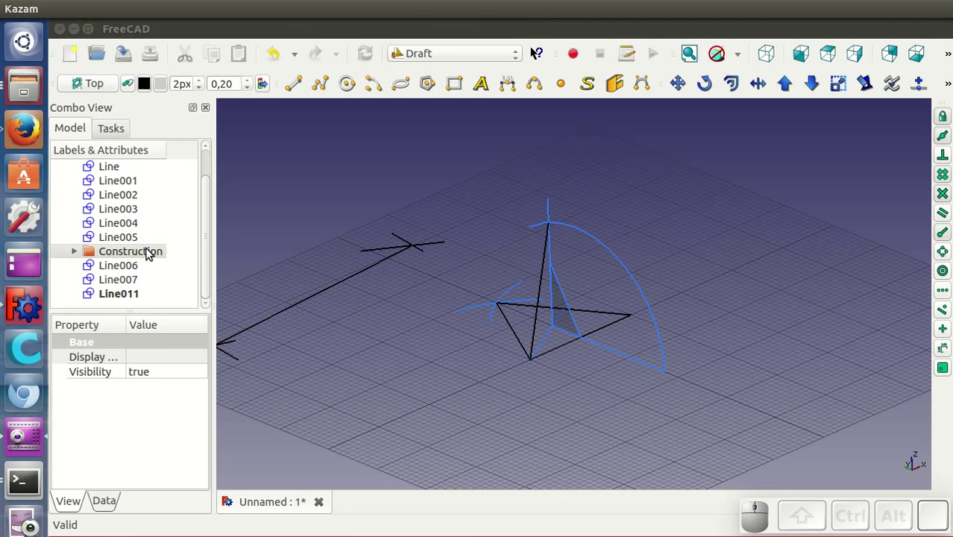
pyautogui.click(152, 252)
pyautogui.press('space')
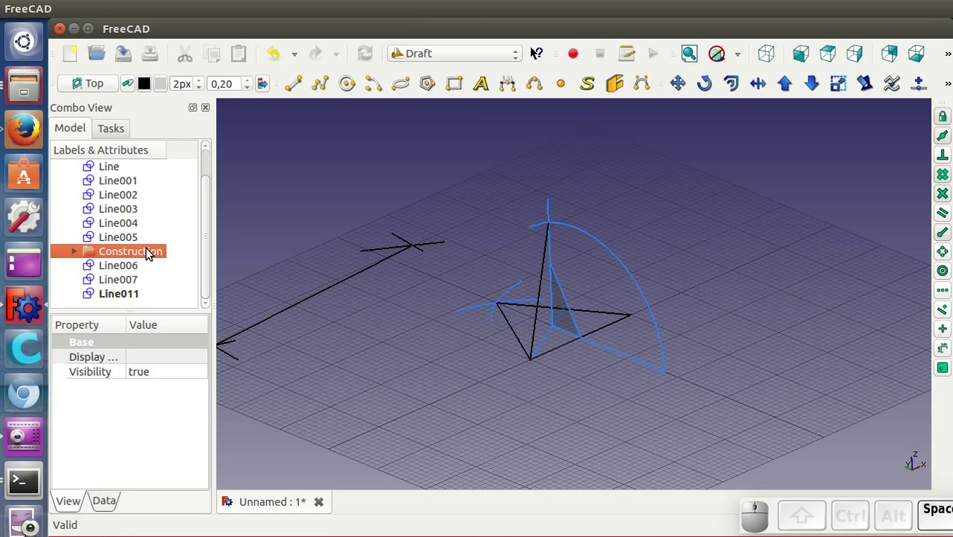
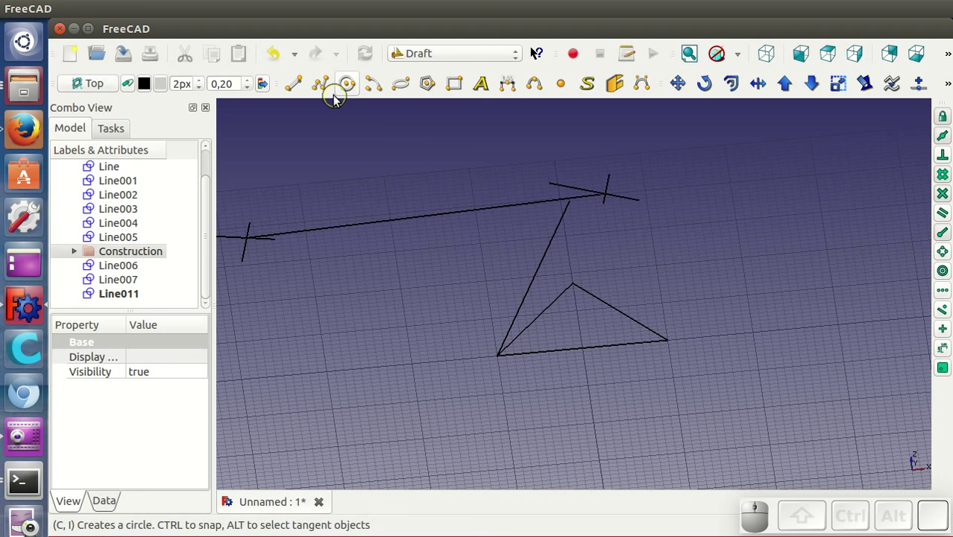
# Step: Start a filled DWire face at the apex, snapping its first two corners to tetrahedron vertices
pyautogui.click(323, 88)
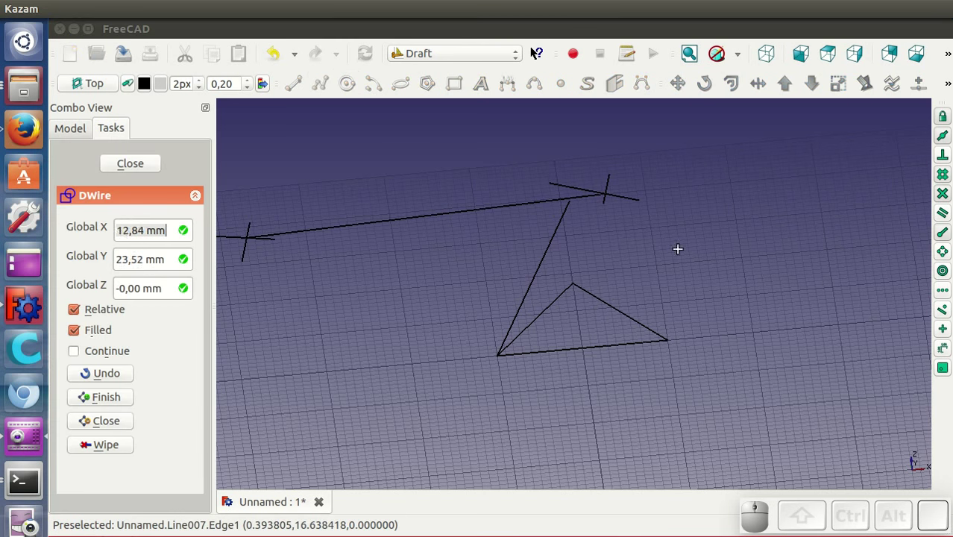
pyautogui.click(569, 217)
pyautogui.click(507, 341)
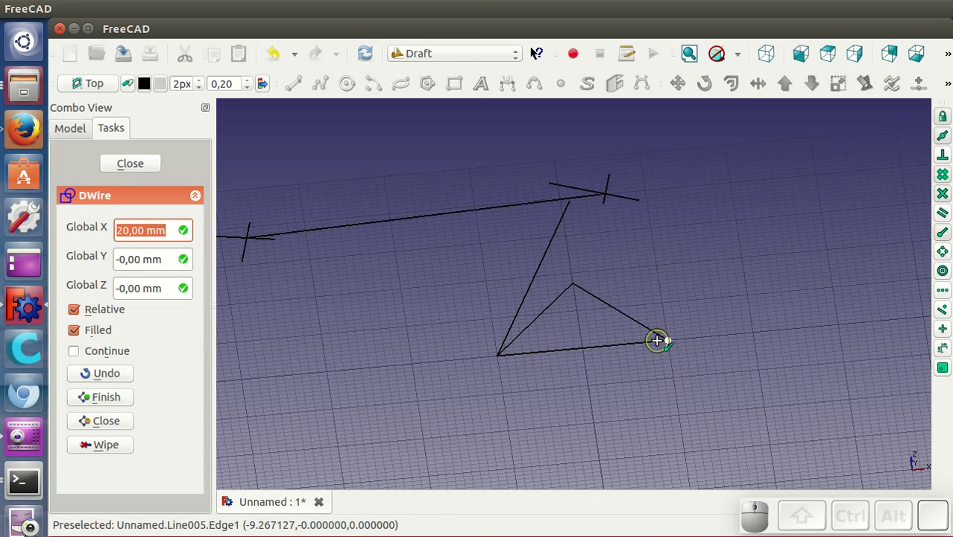
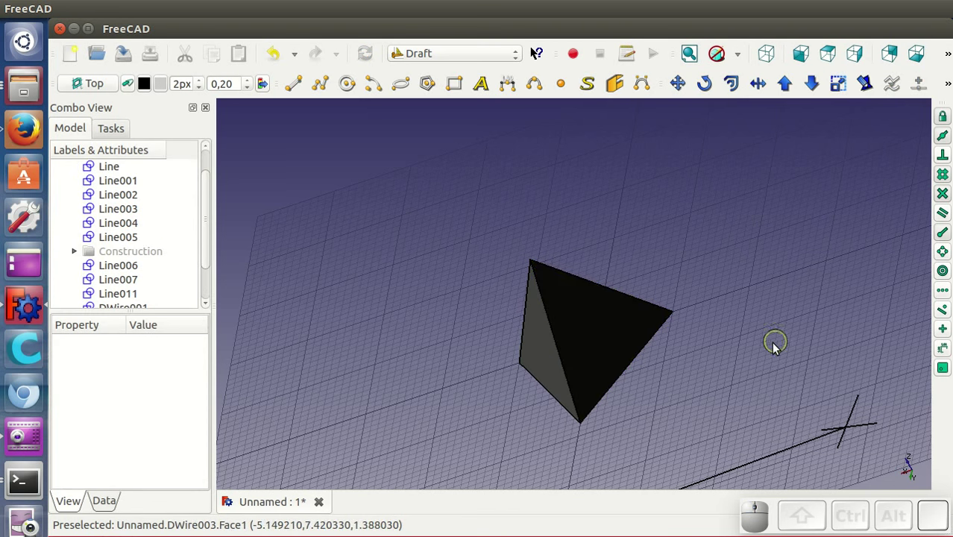
# Step: Orbit the view around the tetrahedron before switching to the Part workbench
pyautogui.moveTo(666, 381); pyautogui.dragTo(434, 141)
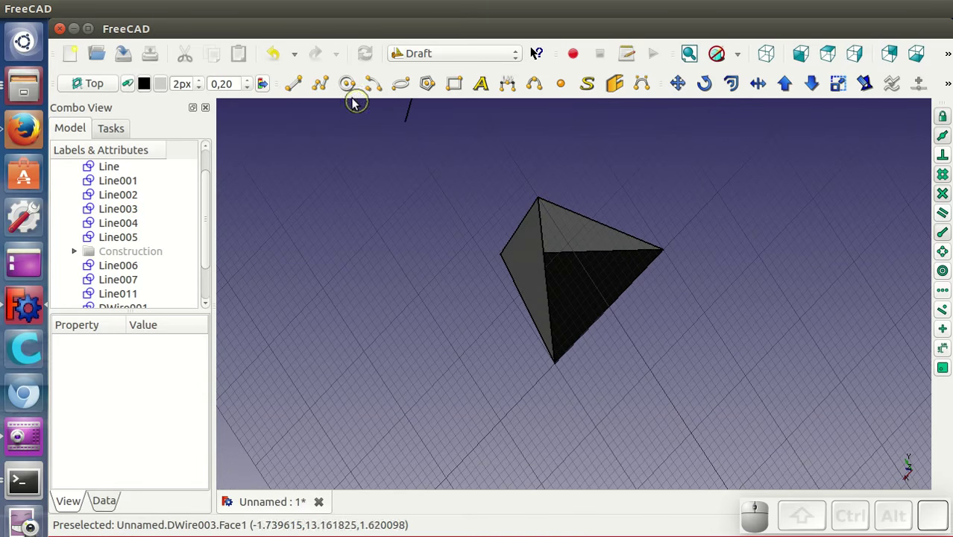
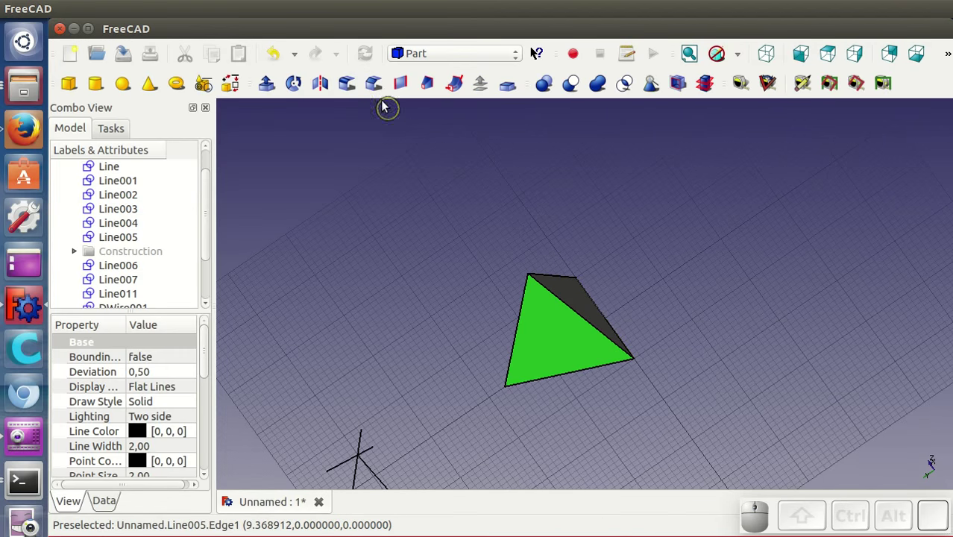
# Step: Reverse the orientation of the chosen tetrahedron faces using the Part Reverse shapes operation
pyautogui.click(231, 7)
pyautogui.click(234, 29)
pyautogui.click(234, 10)
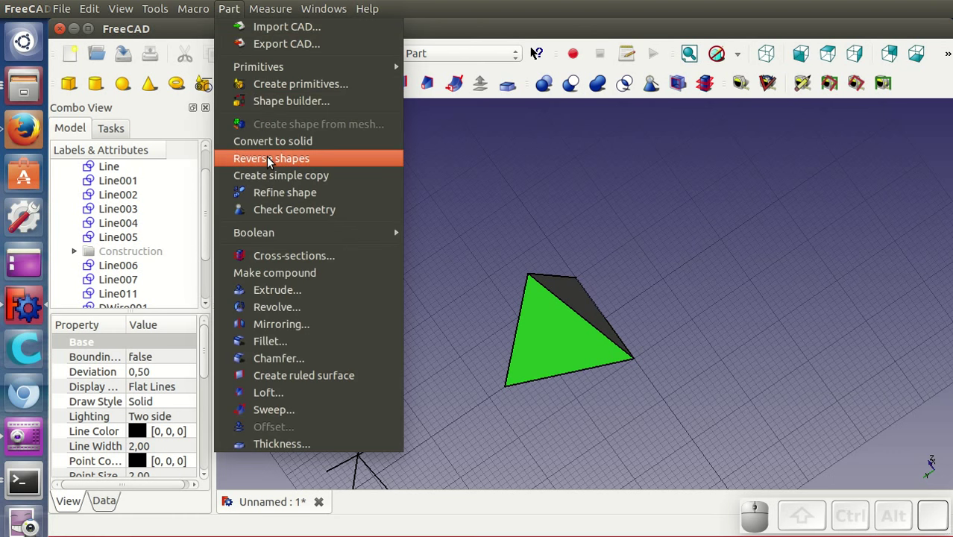
pyautogui.click(271, 161)
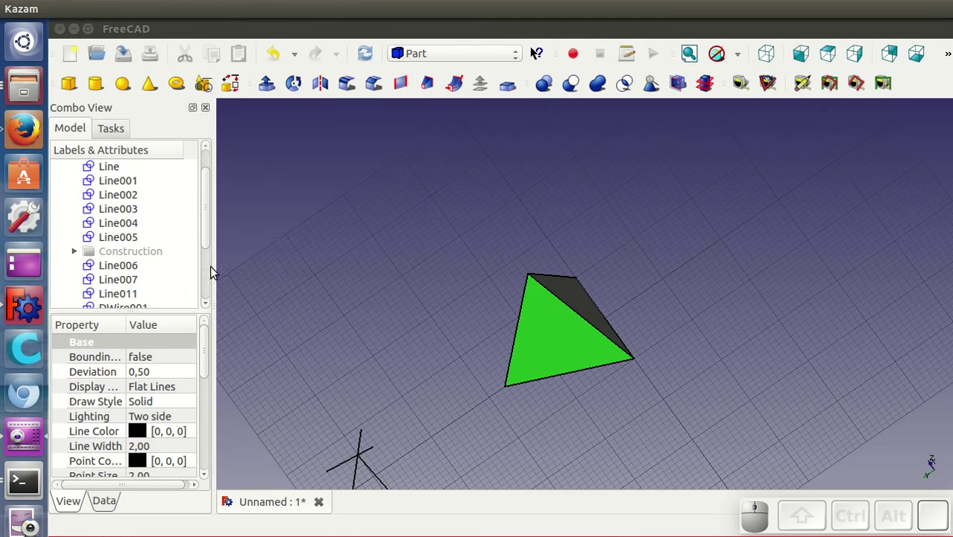
pyautogui.scroll(-3)
# Step: Toggle visibility of the face wires one by one to check which surfaces show
pyautogui.click(161, 255)
pyautogui.press('space')
pyautogui.click(155, 267)
pyautogui.press('space')
pyautogui.click(133, 251)
pyautogui.press('space')
pyautogui.click(121, 266)
pyautogui.press('space')
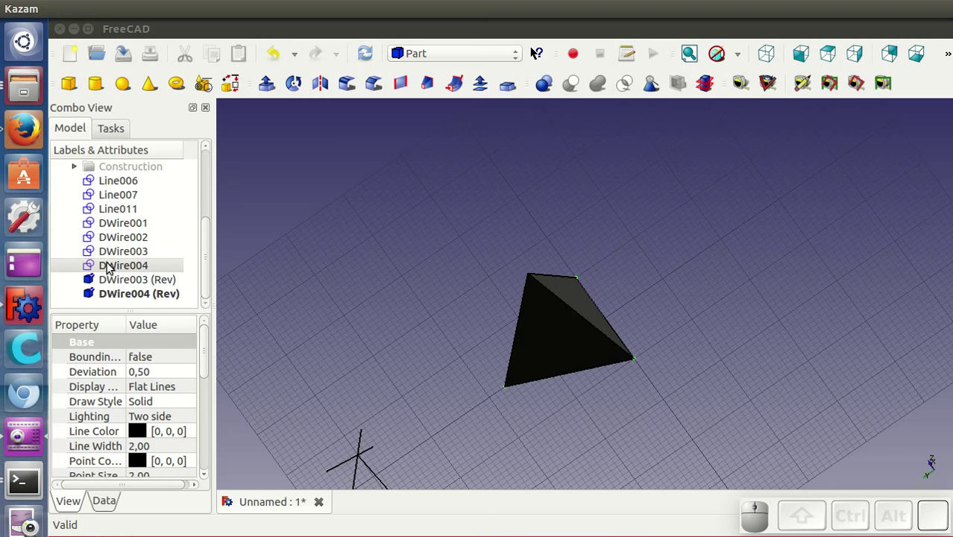
# Step: Hide the original DWire004 and DWire003 so only the (Rev) faces remain visible
pyautogui.click(108, 264)
pyautogui.press('space')
pyautogui.click(110, 254)
pyautogui.press('space')
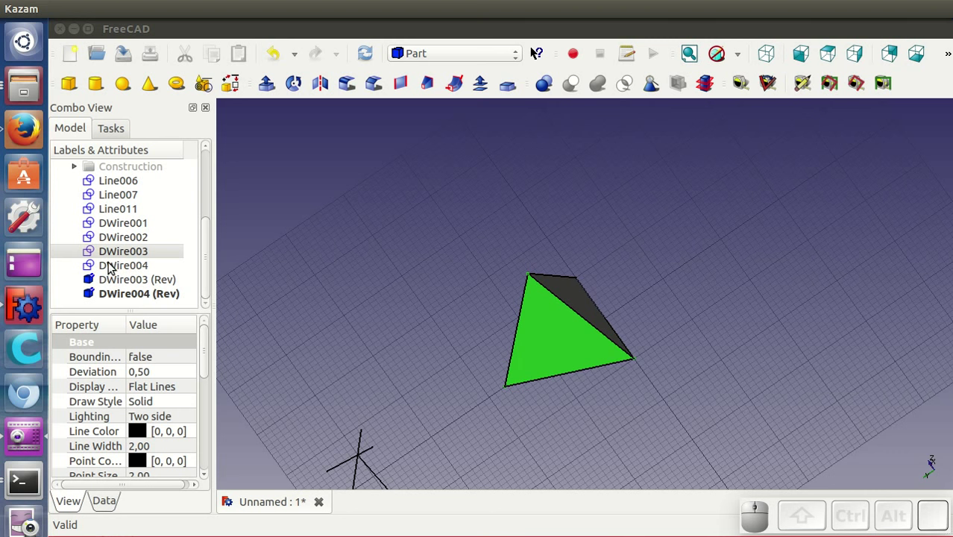
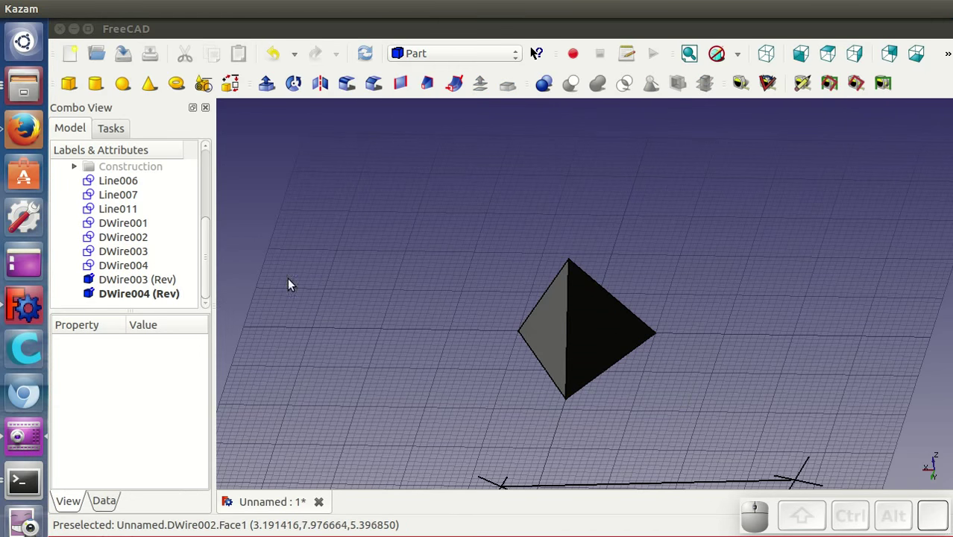
pyautogui.click(142, 268)
pyautogui.press('space')
pyautogui.rightClick(142, 268)
pyautogui.click(187, 346)
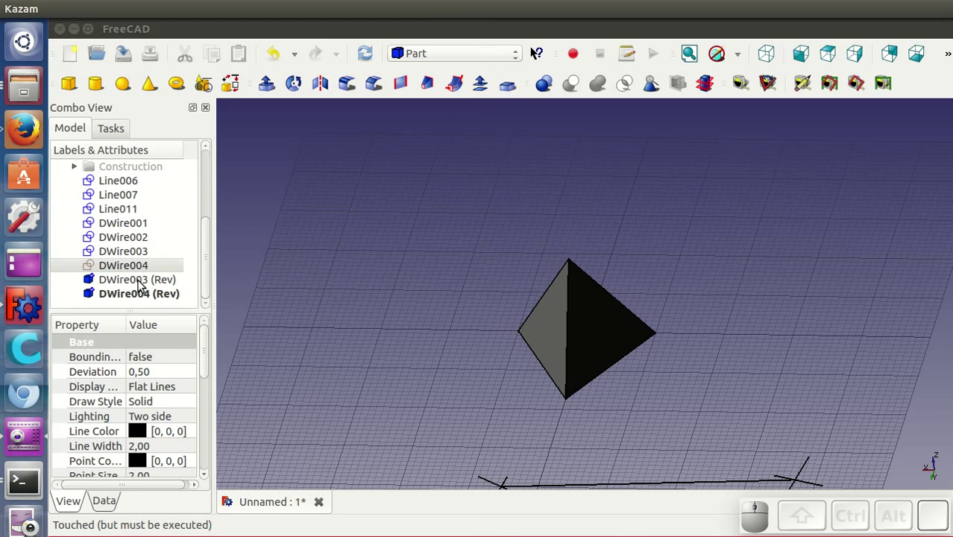
pyautogui.click(138, 255)
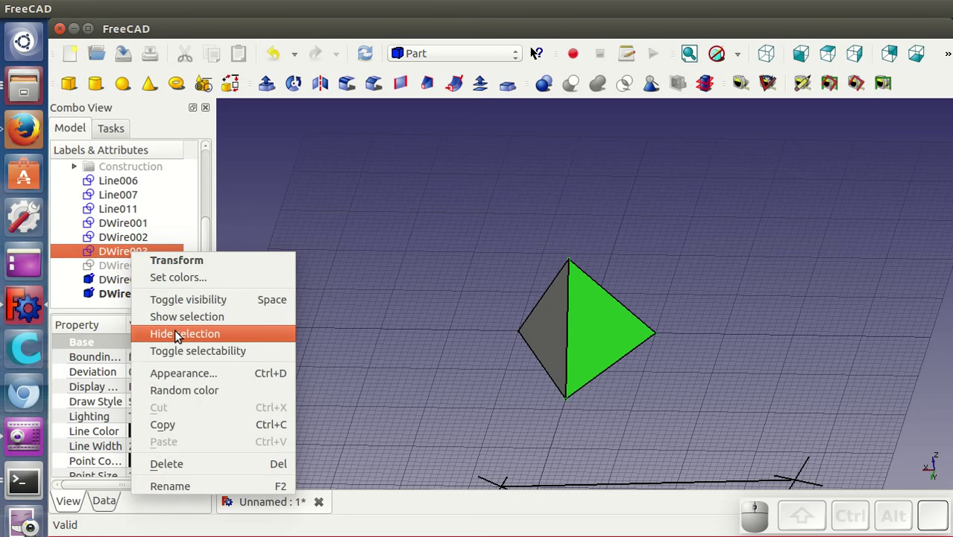
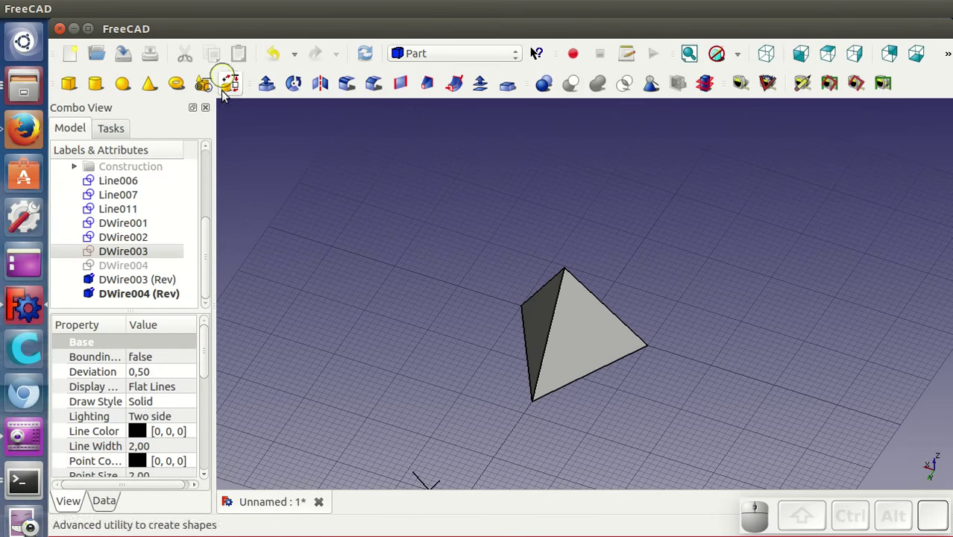
# Step: Build a Shell from the tetrahedron's four faces with Create shape > Shell from faces
pyautogui.scroll(-3)
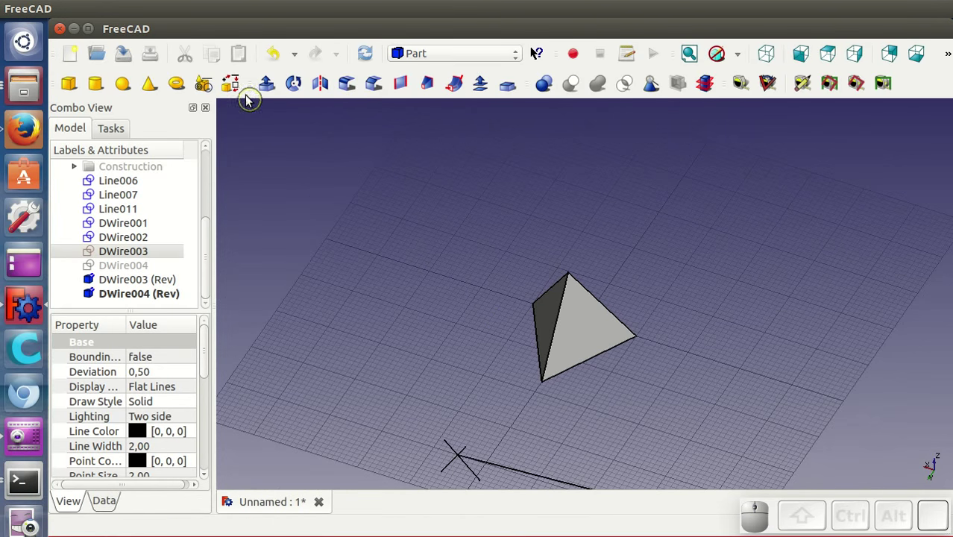
pyautogui.click(235, 90)
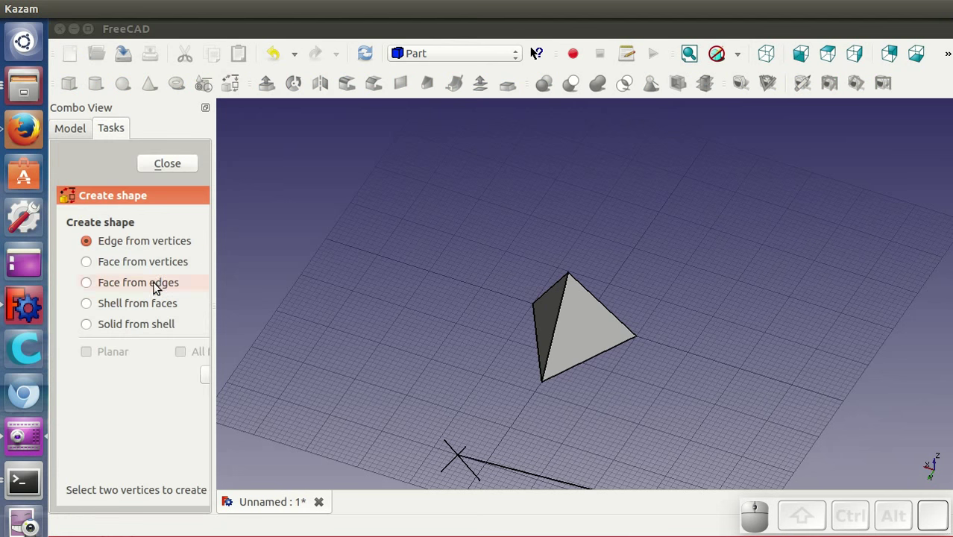
pyautogui.click(130, 307)
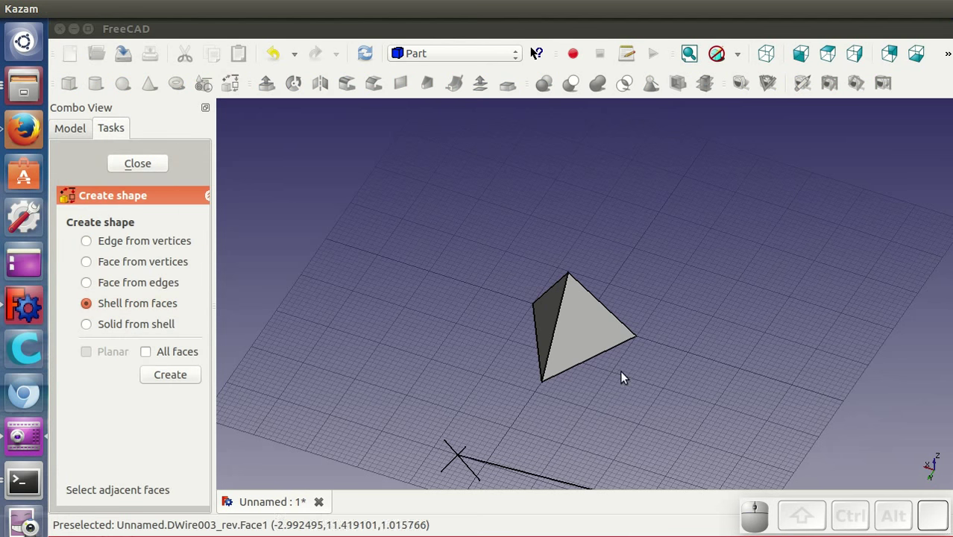
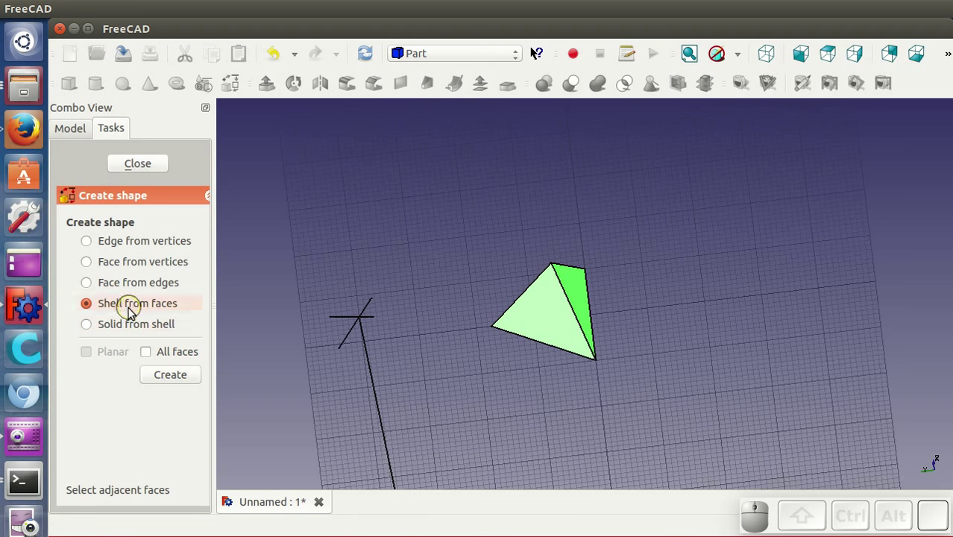
pyautogui.click(173, 379)
pyautogui.click(146, 162)
pyautogui.scroll(3)
pyautogui.scroll(-3)
pyautogui.click(123, 296)
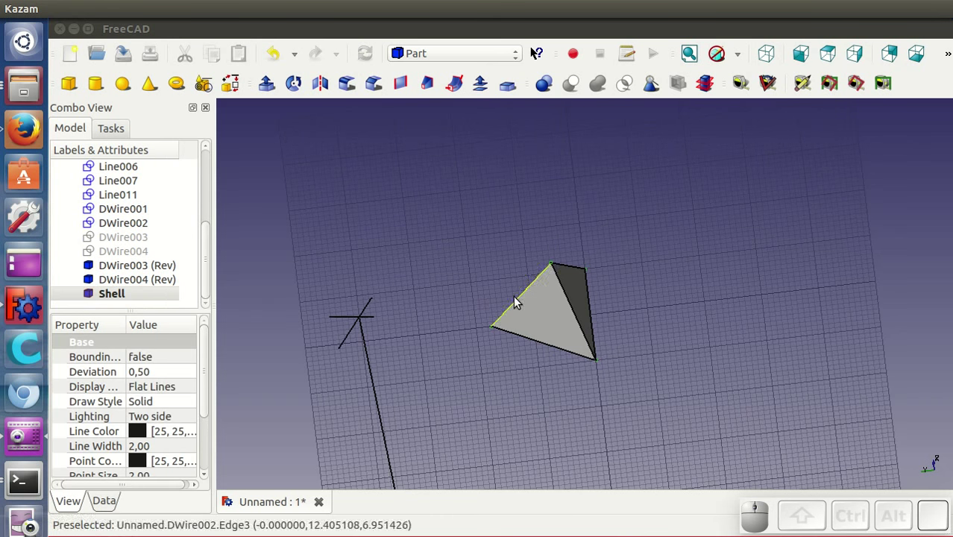
# Step: Convert the new Shell into the solid Shell (Solid) via Solid from shell
pyautogui.click(310, 29)
pyautogui.click(232, 9)
pyautogui.click(265, 143)
pyautogui.scroll(-3)
pyautogui.click(126, 282)
# Step: Hide the leftover Shell and (Rev) face objects so only the solid tetrahedron shows
pyautogui.rightClick(126, 283)
pyautogui.click(173, 365)
pyautogui.click(149, 269)
pyautogui.rightClick(149, 269)
pyautogui.click(188, 347)
pyautogui.click(156, 251)
pyautogui.rightClick(157, 250)
pyautogui.click(189, 328)
# Step: Orbit and zoom around the finished solid tetrahedron to inspect it
pyautogui.moveTo(572, 397); pyautogui.dragTo(606, 409)
pyautogui.scroll(-3)
pyautogui.scroll(3)
pyautogui.scroll(-3)
pyautogui.moveTo(653, 405); pyautogui.dragTo(542, 408)
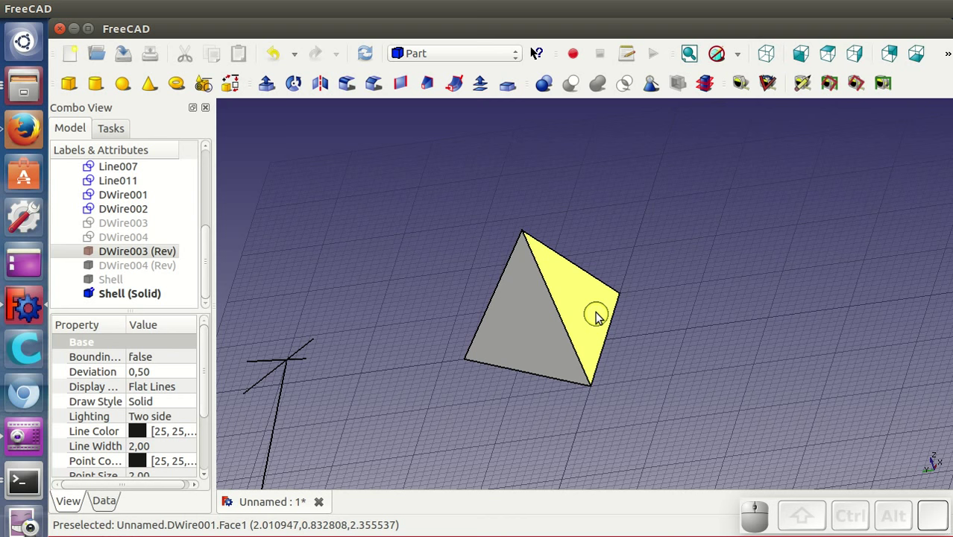
pyautogui.moveTo(687, 361); pyautogui.dragTo(774, 145)
pyautogui.click(747, 93)
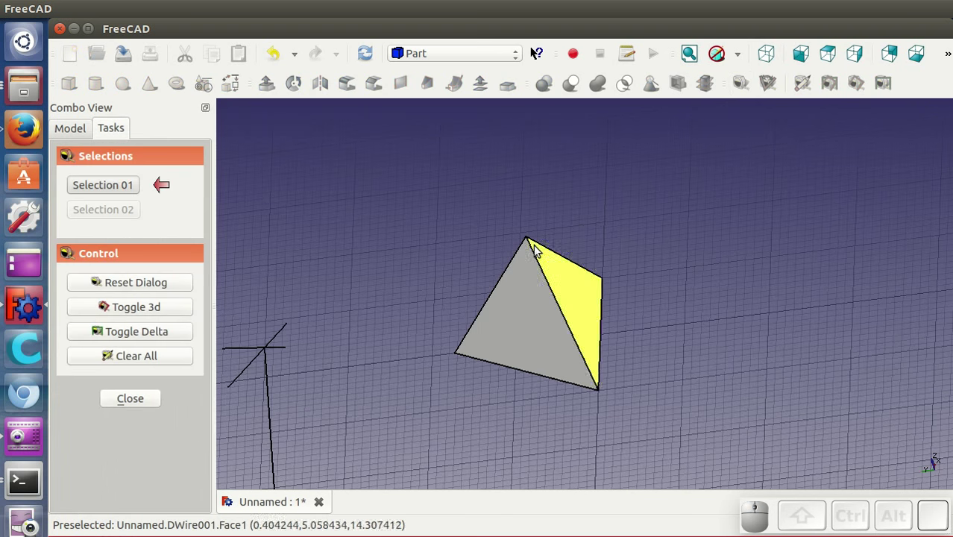
pyautogui.click(530, 241)
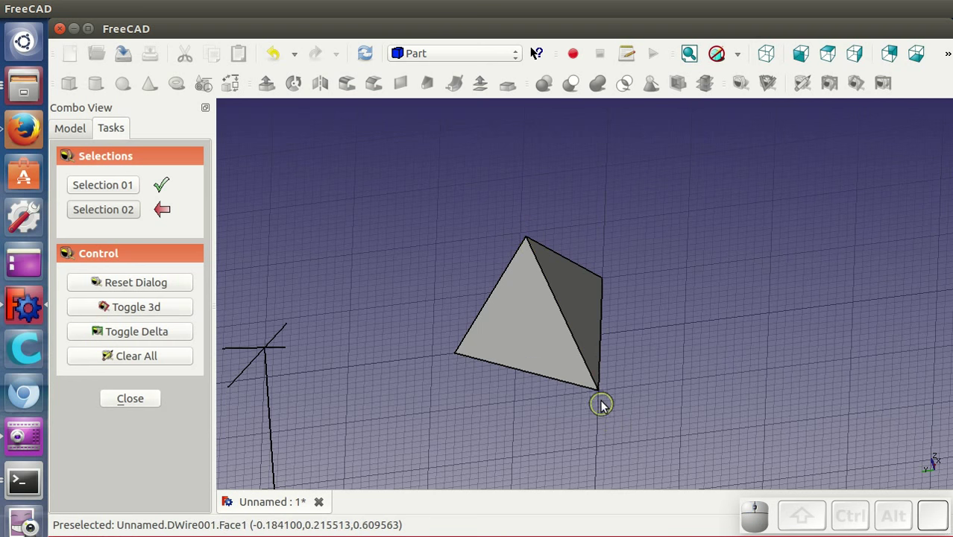
pyautogui.click(601, 390)
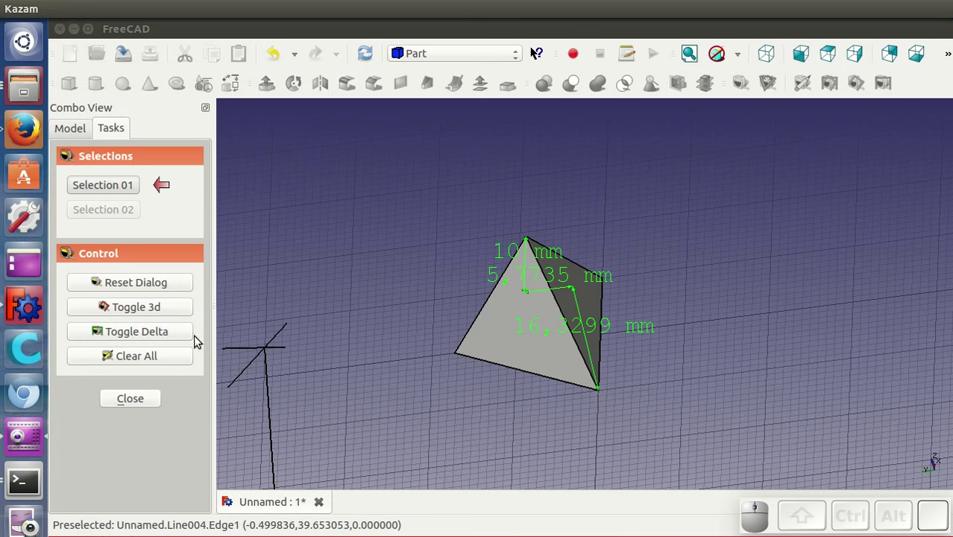
pyautogui.click(169, 310)
pyautogui.click(157, 331)
pyautogui.moveTo(495, 375); pyautogui.dragTo(486, 371)
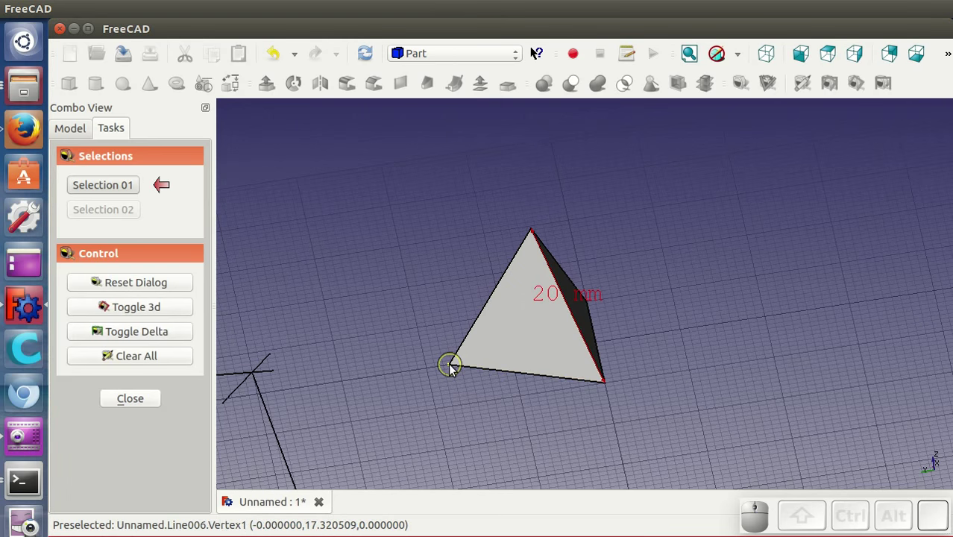
pyautogui.click(457, 369)
pyautogui.click(608, 387)
pyautogui.moveTo(452, 395); pyautogui.dragTo(632, 288)
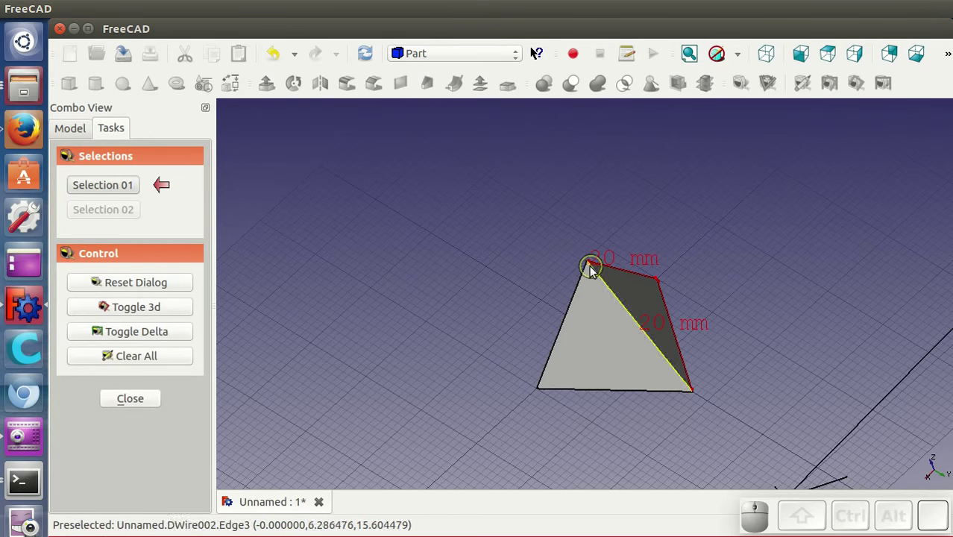
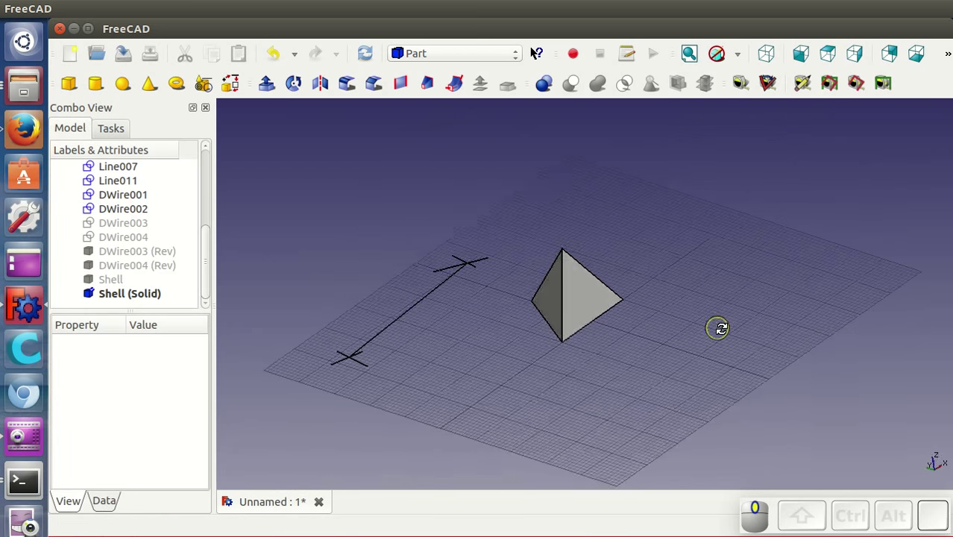
# Step: Zoom in on the finished solid tetrahedron in the 3D view
pyautogui.scroll(3)
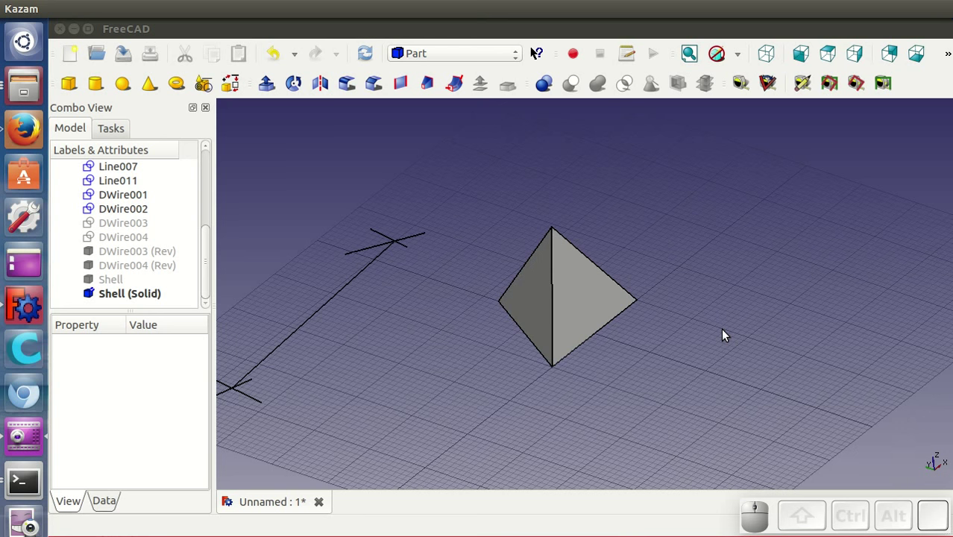
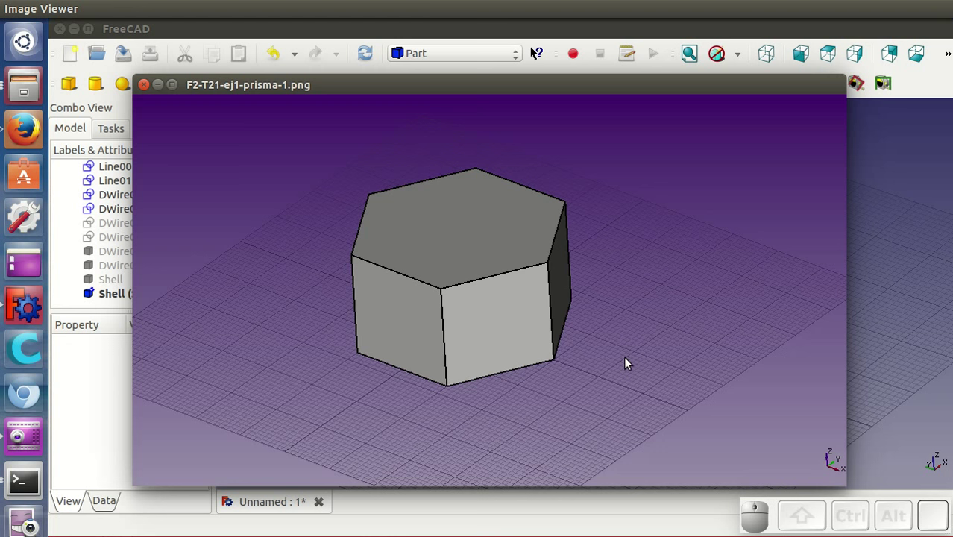
# Step: Step through prisma-1, prisma-2 and prisma-3 to reach the tetraedro-1 exercise image
pyautogui.press('Right')
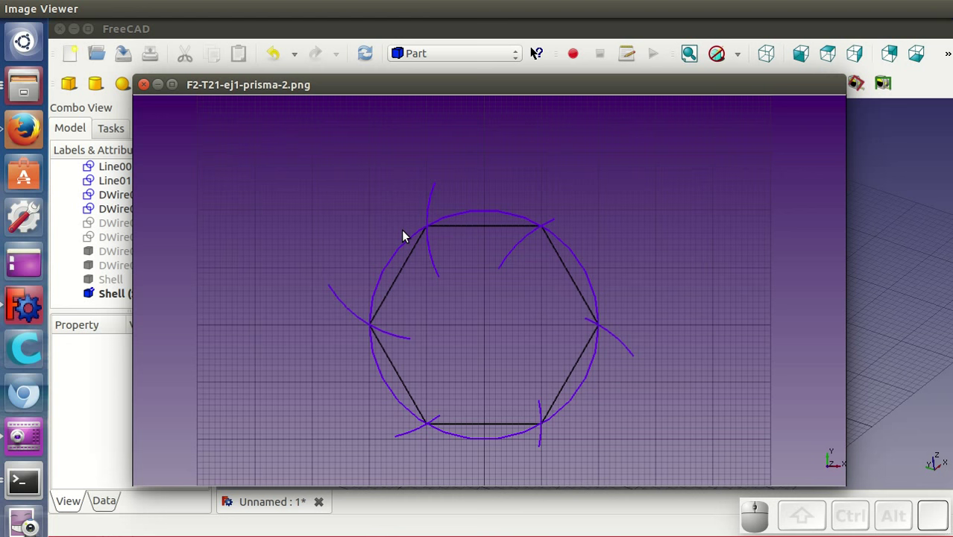
pyautogui.click(274, 237)
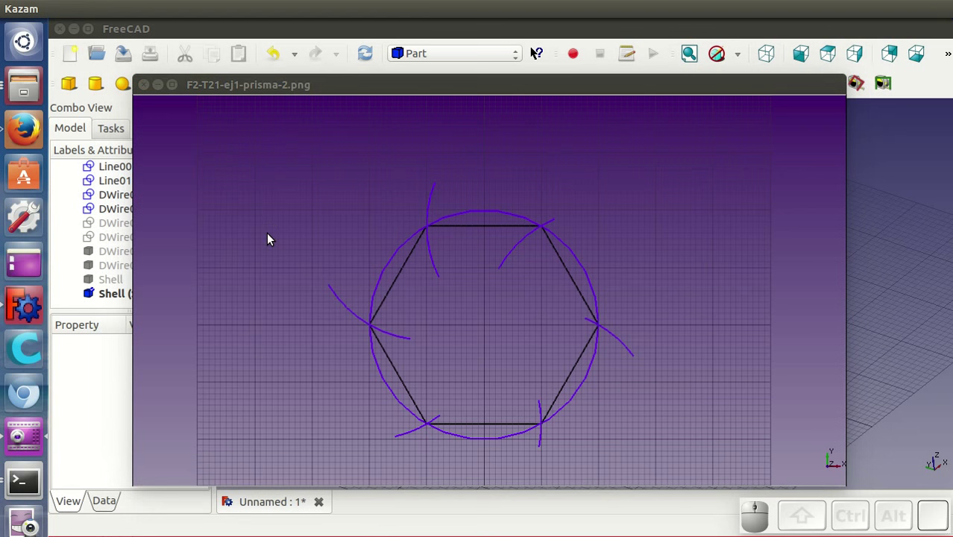
pyautogui.click(358, 87)
pyautogui.press('Right')
pyautogui.click(358, 86)
pyautogui.press('Right')
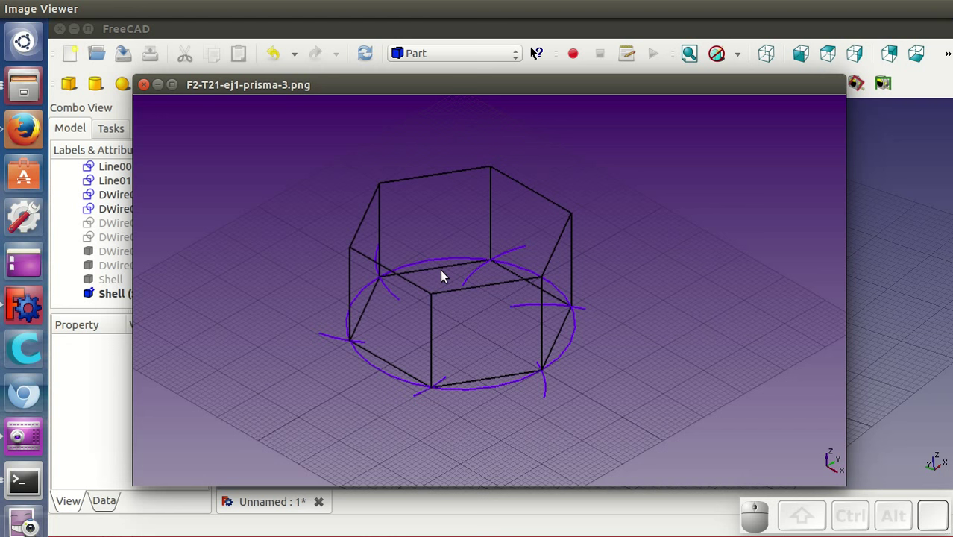
# Step: Advance from tetraedro-1 through tetraedro-2 to the octaedro-1 exercise image
pyautogui.press('Right')
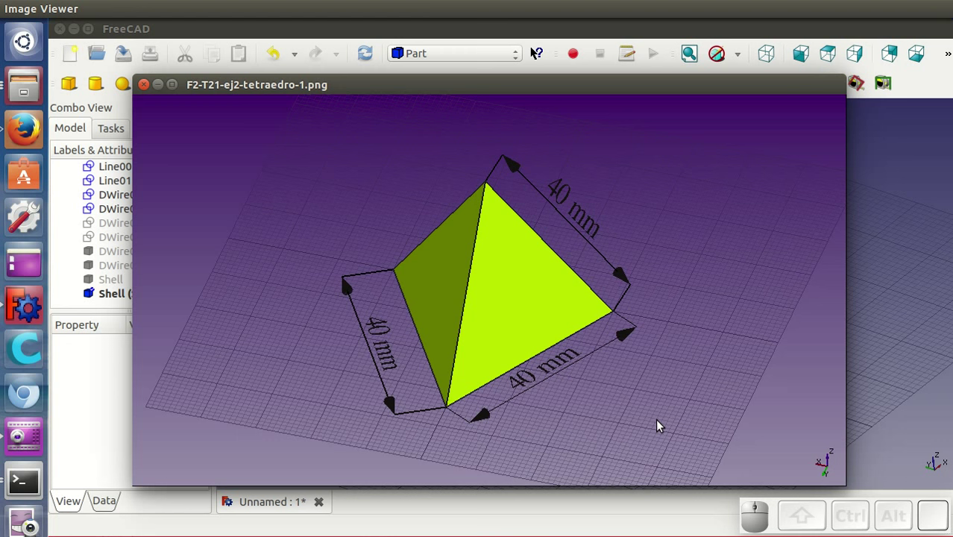
pyautogui.press('Right')
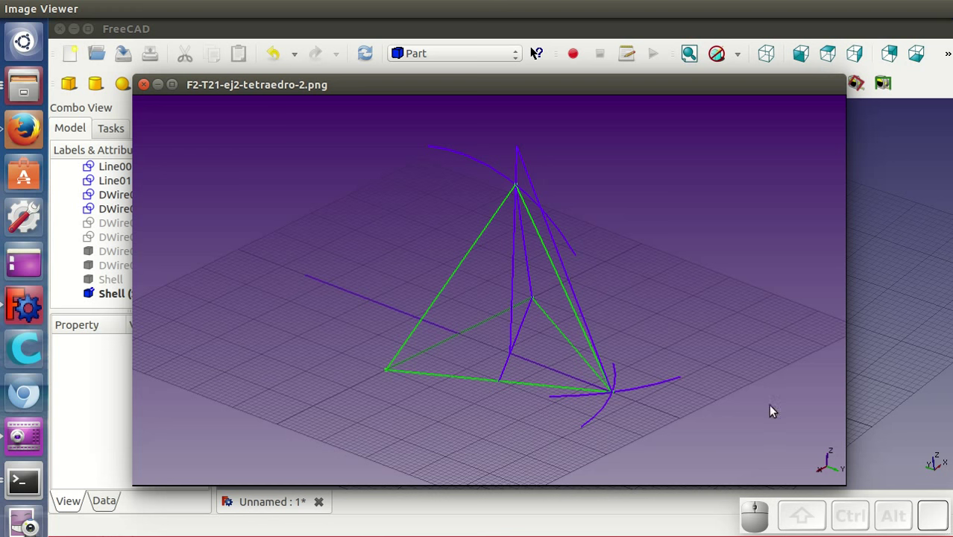
pyautogui.press('Right')
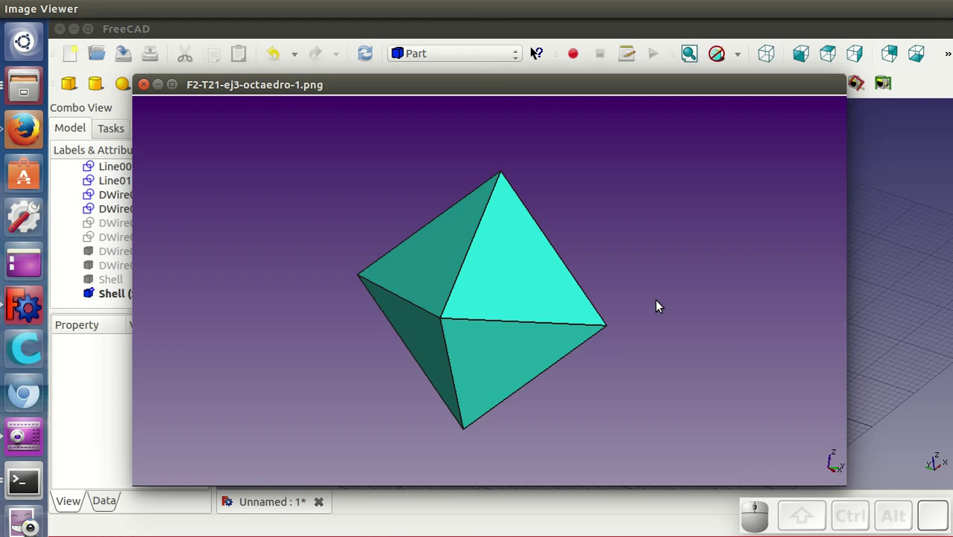
pyautogui.press('Right')
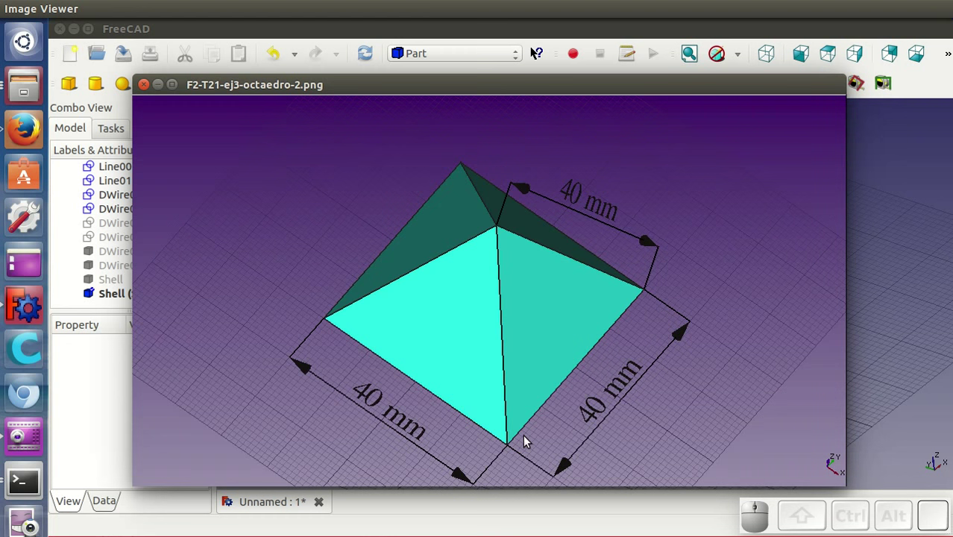
pyautogui.press('Right')
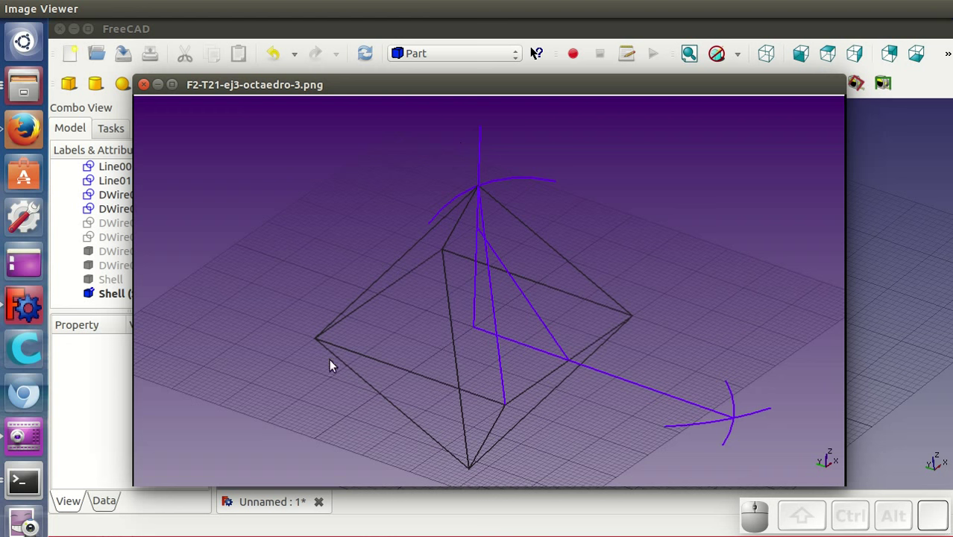
pyautogui.press('Right')
pyautogui.press('Left')
pyautogui.press('Left')
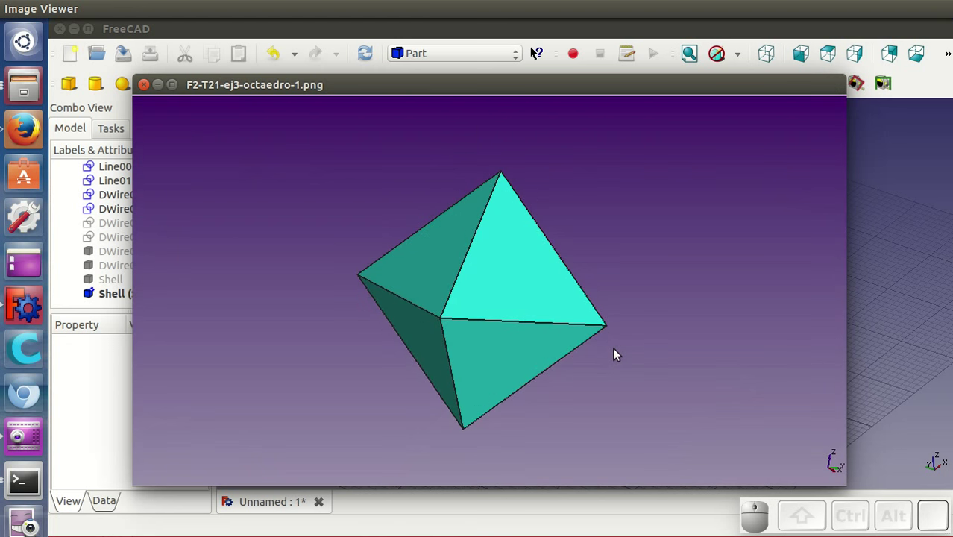